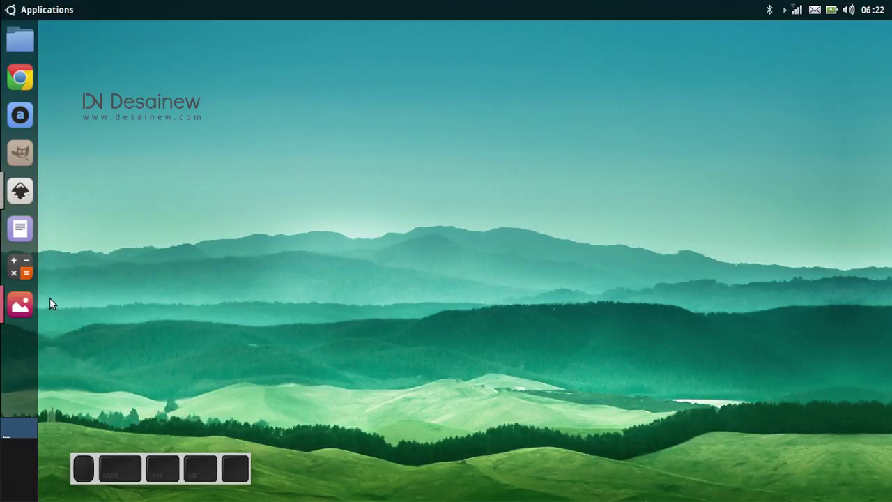
- Check the Samsonite logo reference image, then start a new Inkscape document
left_click(29, 305)
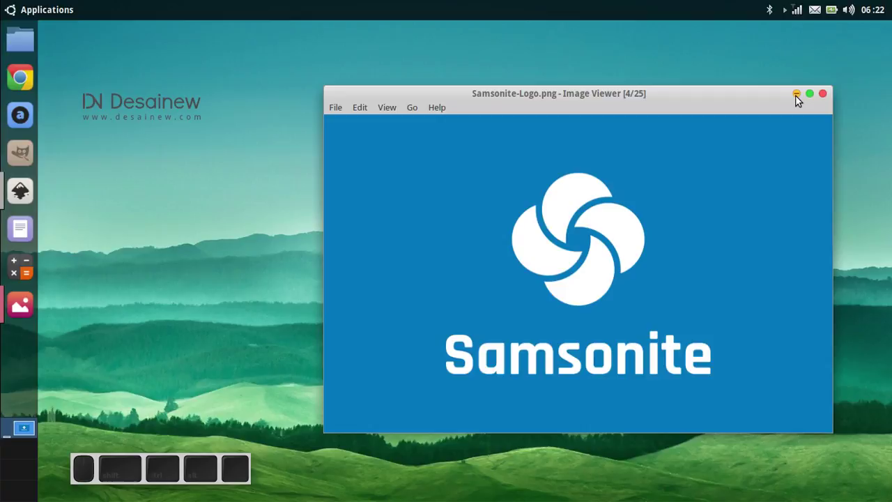
left_click(800, 99)
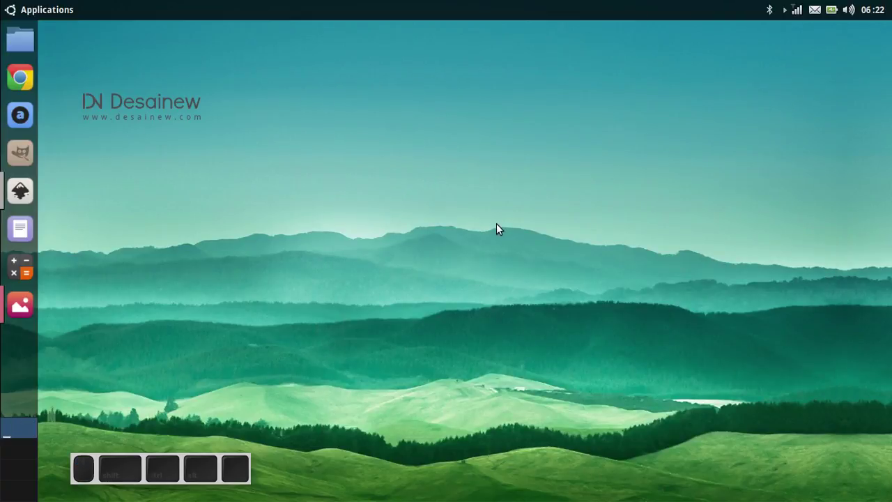
left_click(34, 200)
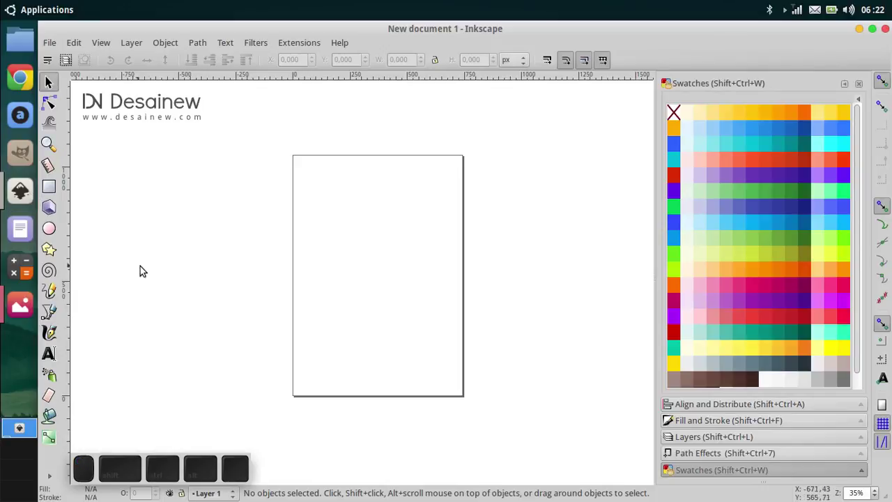
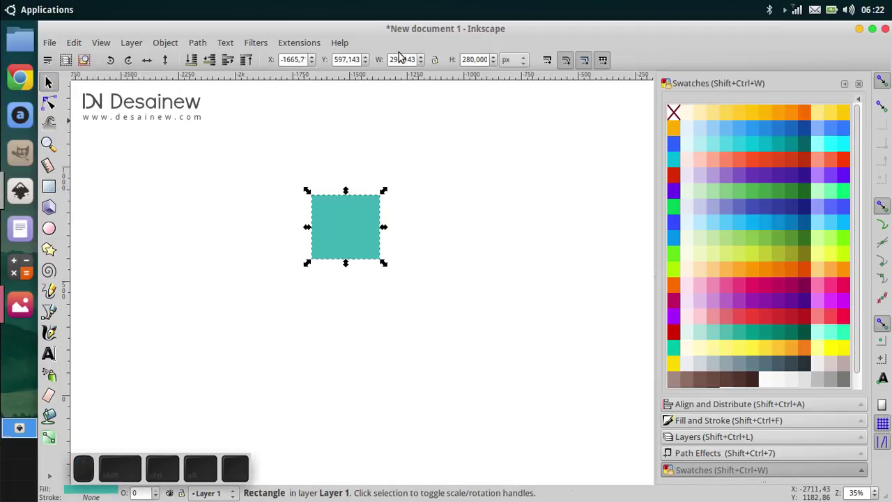
- Size the teal rectangle to exactly 200 by 200 px
left_click(403, 61)
key("ctrl+a")
key("ctrl+2")
key("ctrl+0")
key("Tab")
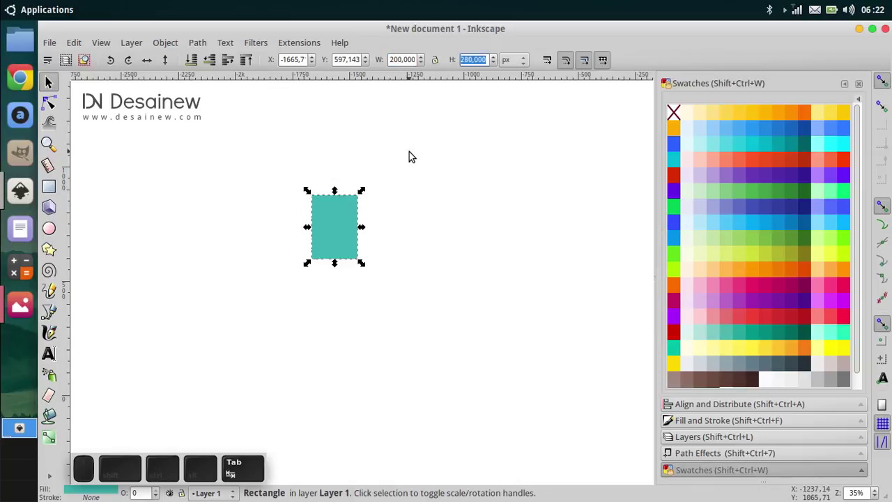
key("2")
key("0")
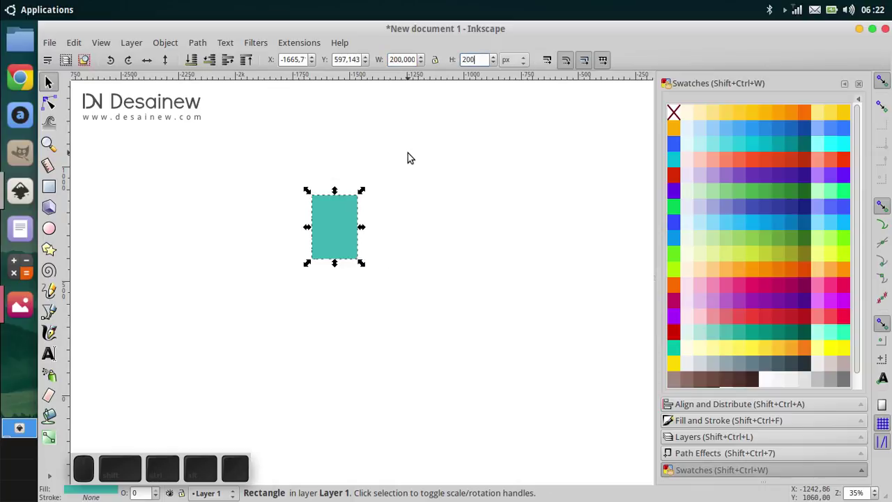
key("Return")
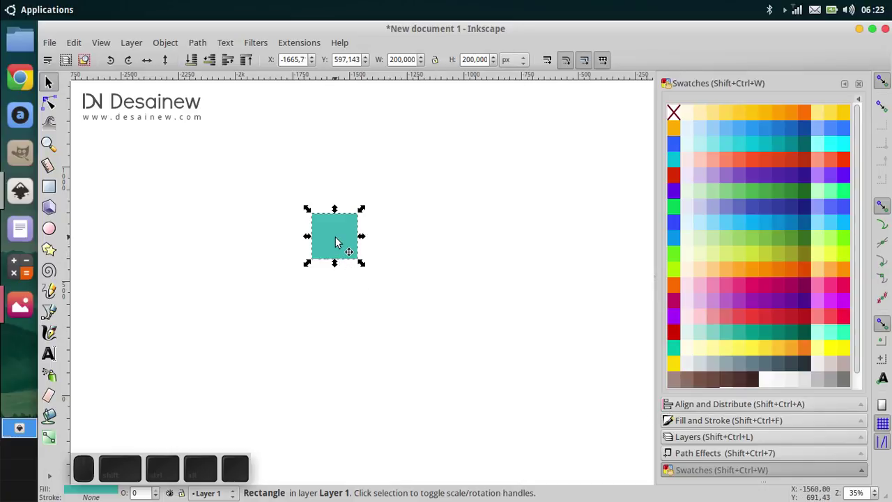
scroll("up", 3)
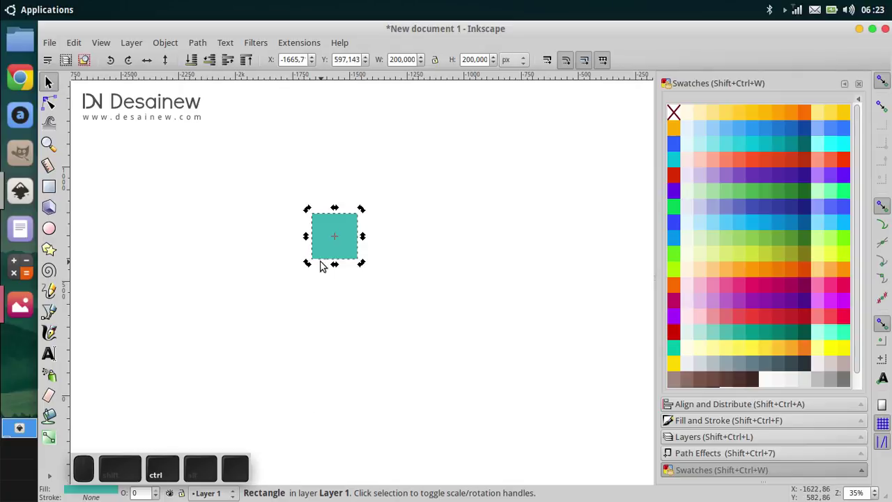
- Rotate the square 45° with Ctrl-snapping so it becomes a diamond about 283 px across
left_click_drag(315, 267, 305, 472)
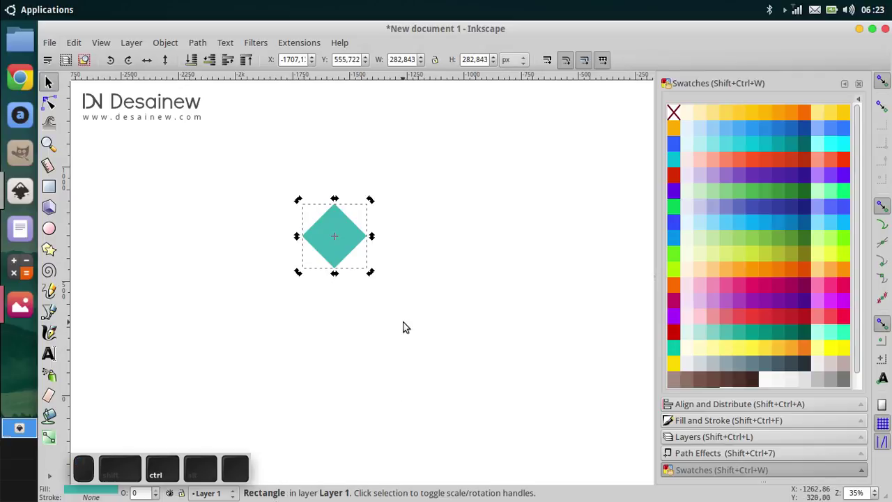
left_click(419, 315)
left_click(355, 240)
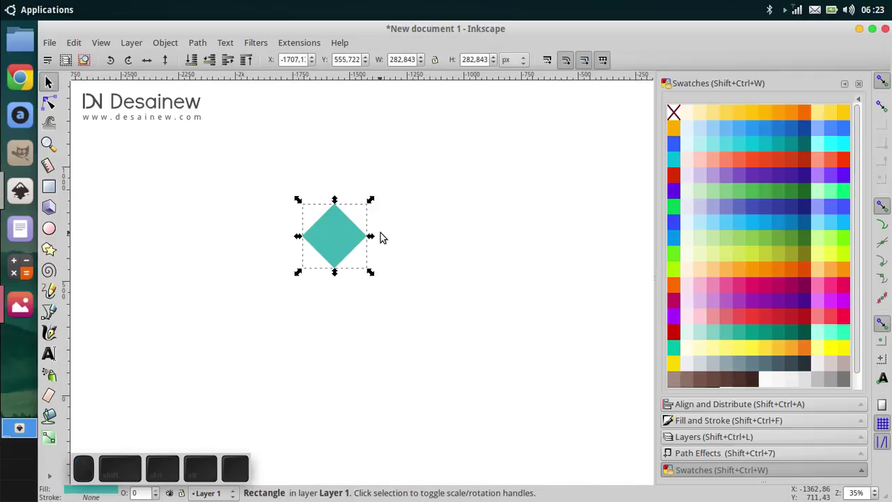
left_click_drag(330, 316, 345, 327)
scroll("up", 3)
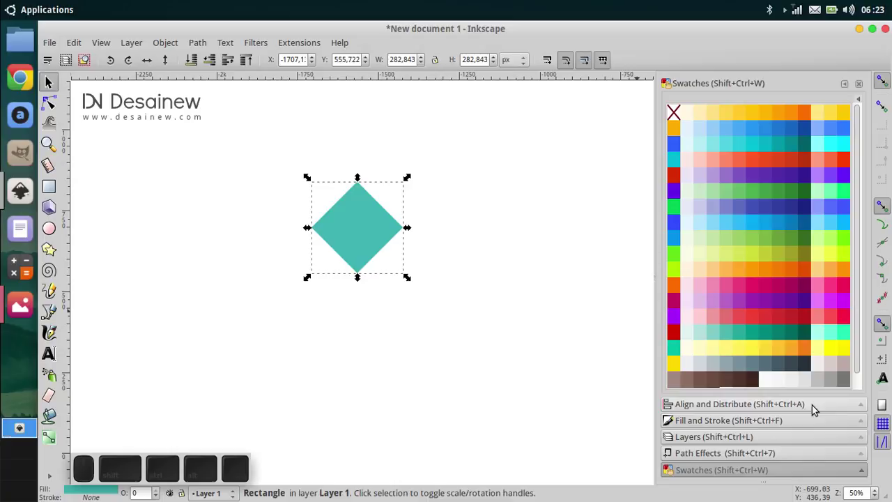
- In Fill and Stroke, make the diamond's fill black at 20% opacity
left_click(730, 423)
left_click(721, 234)
scroll("up", 3)
scroll("up", 3)
key("ctrl+a")
key("2")
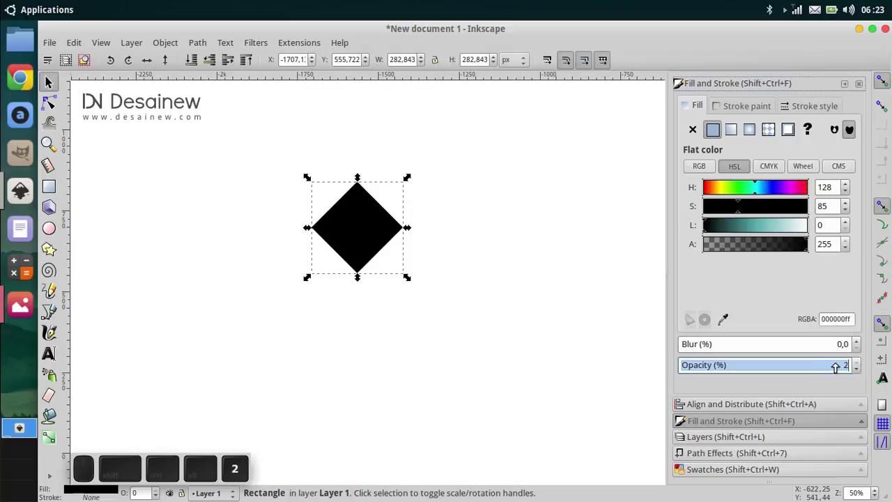
key("0")
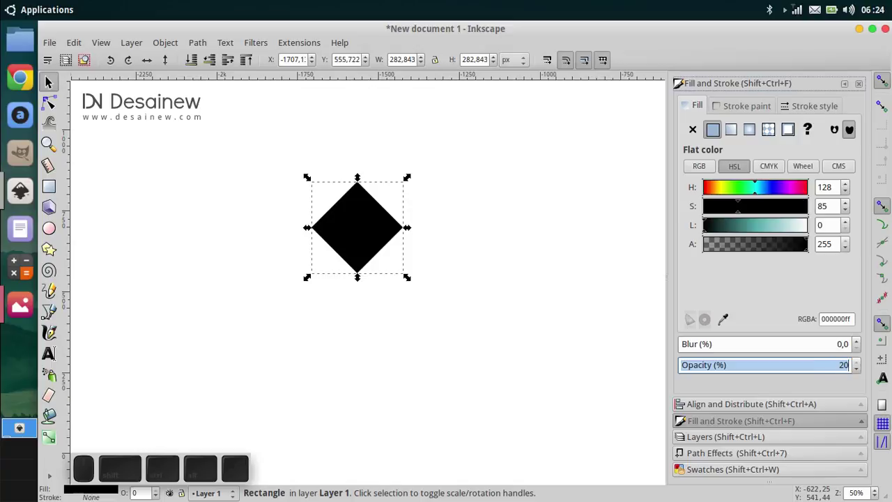
key("Return")
- Confirm the change and deselect the now faint grey diamond
left_click(520, 275)
left_click(387, 234)
middle_click(315, 305)
left_click(326, 376)
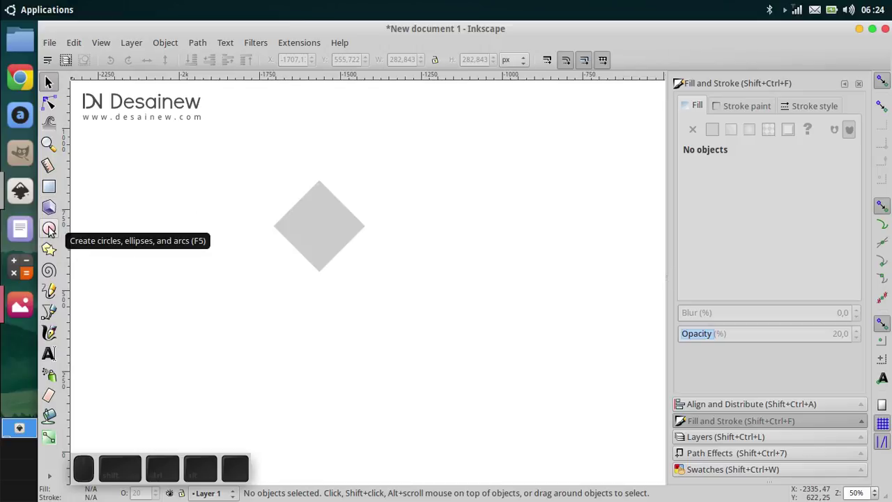
- Draw a 400×400 px circle beside the diamond and make its fill black
left_click(53, 229)
middle_click(48, 250)
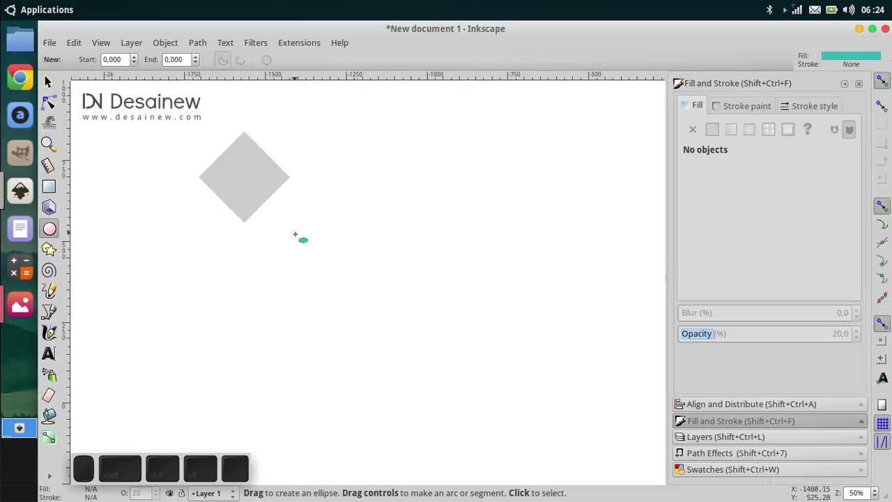
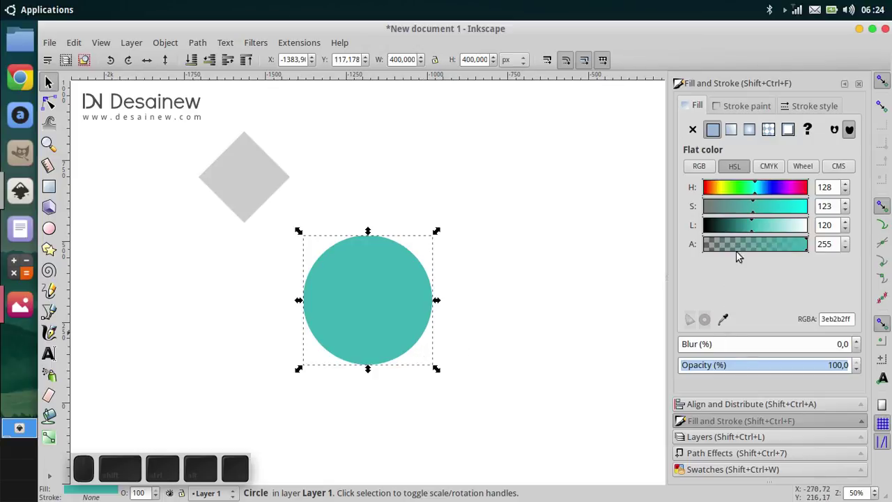
left_click(743, 230)
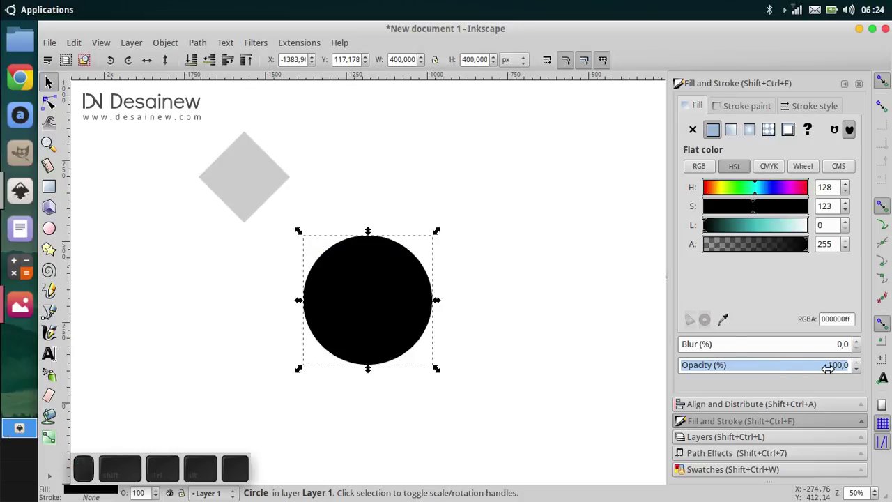
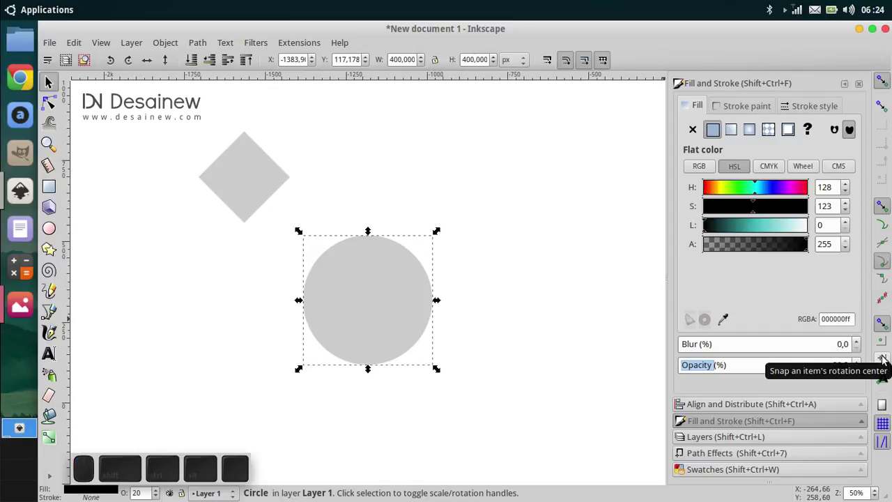
- Select the faint circle and move it toward the diamond
left_click(886, 358)
left_click(331, 366)
left_click(328, 384)
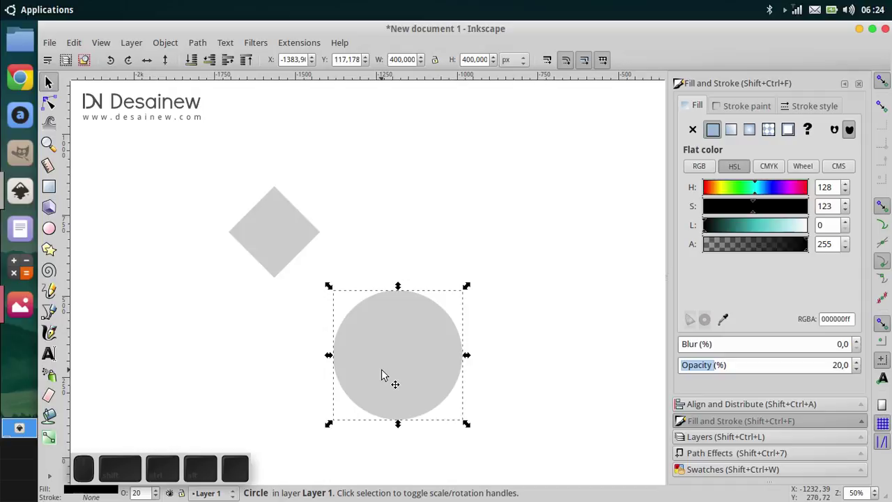
left_click_drag(386, 370, 410, 331)
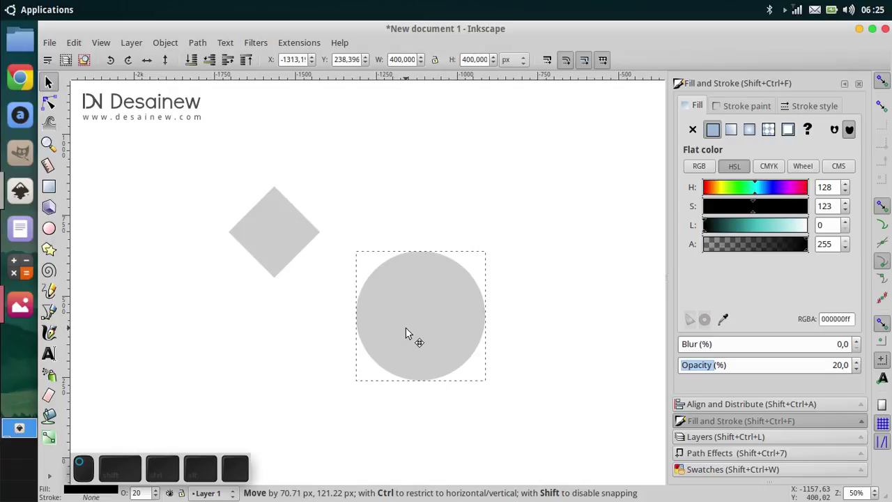
left_click_drag(411, 330, 400, 325)
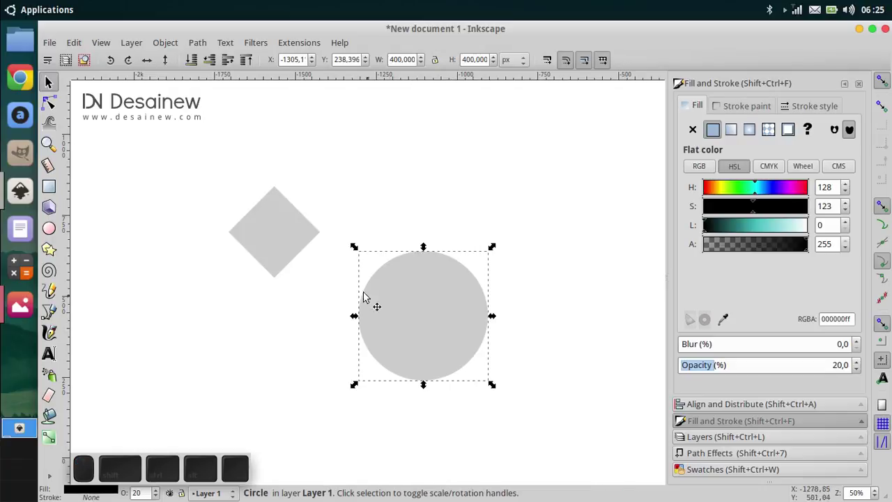
- Snap the circle's centre onto the diamond's right corner and deselect
left_click_drag(412, 315, 313, 233)
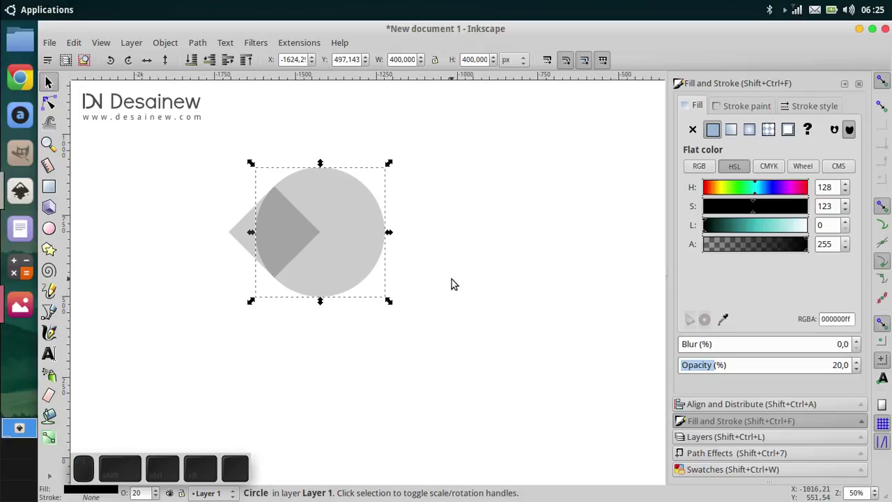
left_click(516, 280)
left_click(338, 223)
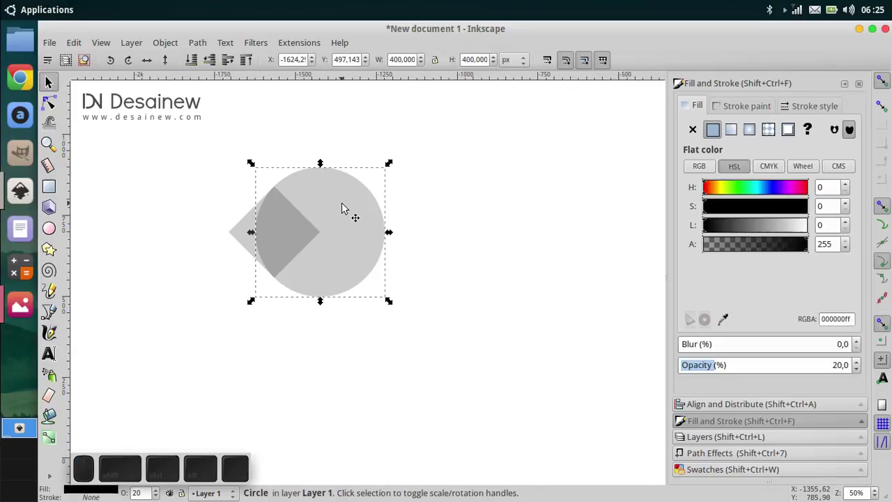
- Duplicate the circle and resize the copy to 340 px
right_click(346, 210)
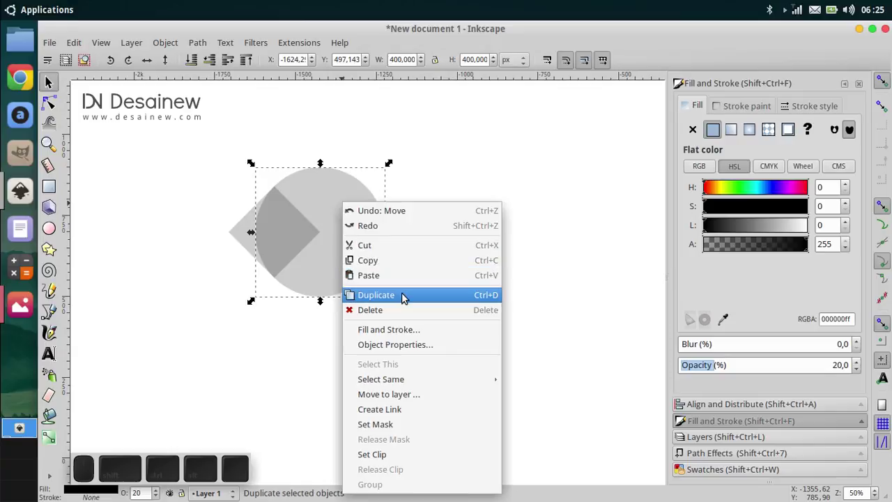
left_click(411, 300)
scroll("up", 3)
scroll("up", 3)
scroll("up", 3)
scroll("up", 3)
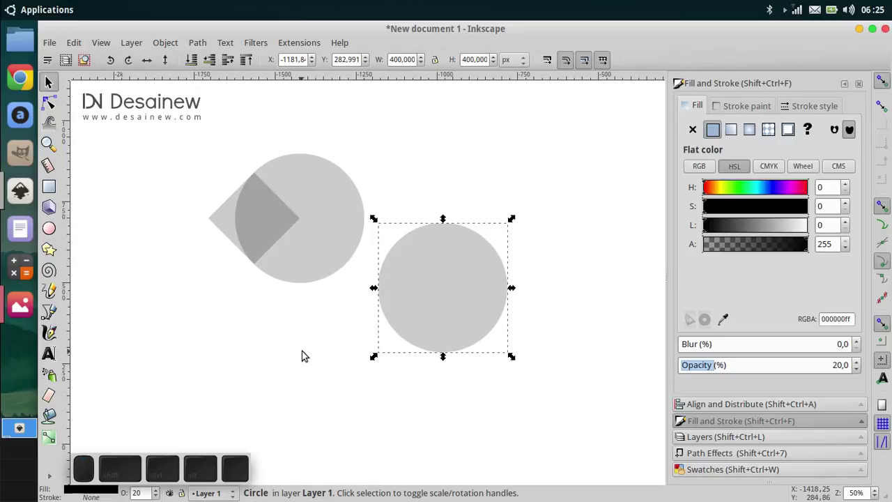
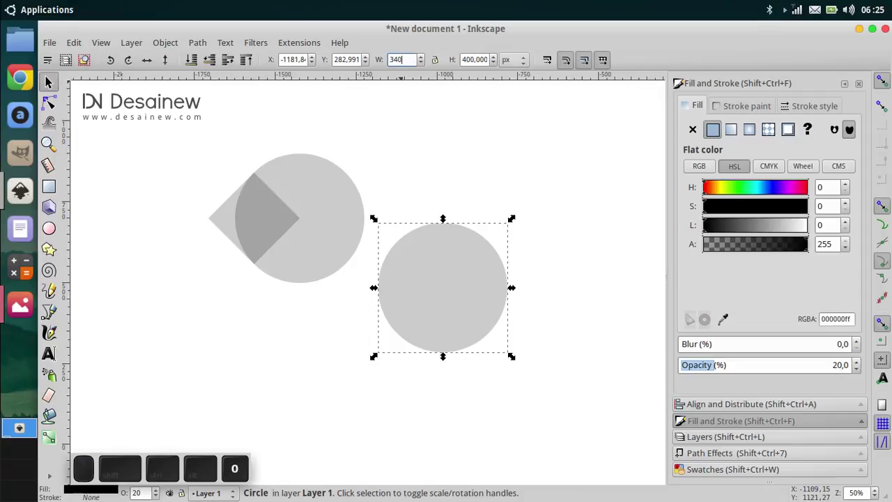
key("Tab")
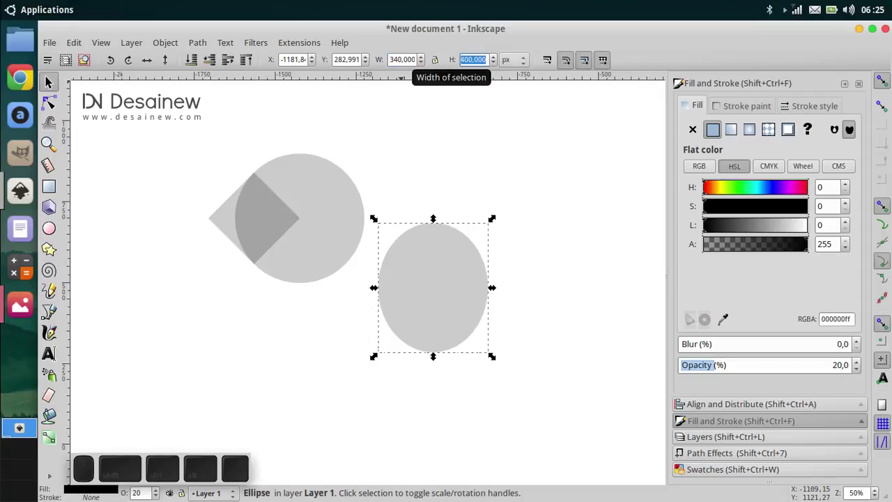
key("3")
key("0")
key("Return")
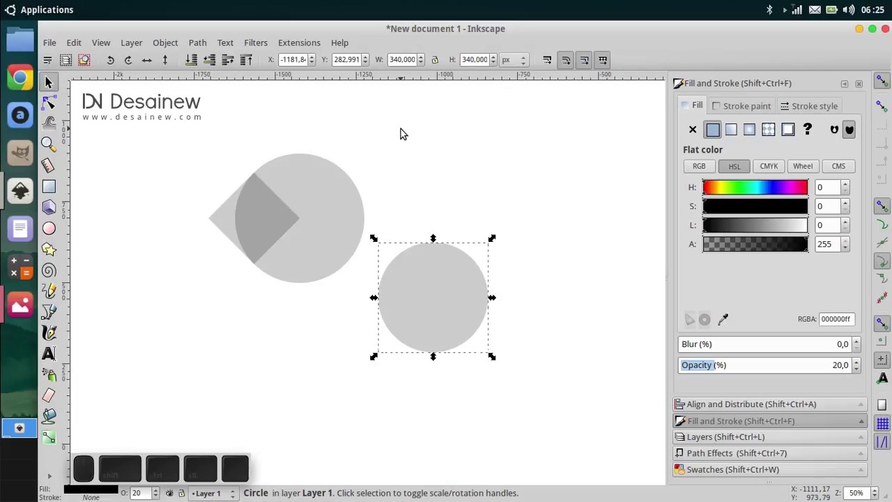
- Centre the 340 px circle inside the larger one and check the alignment
scroll("up", 3)
scroll("up", 3)
scroll("up", 3)
left_click(318, 228)
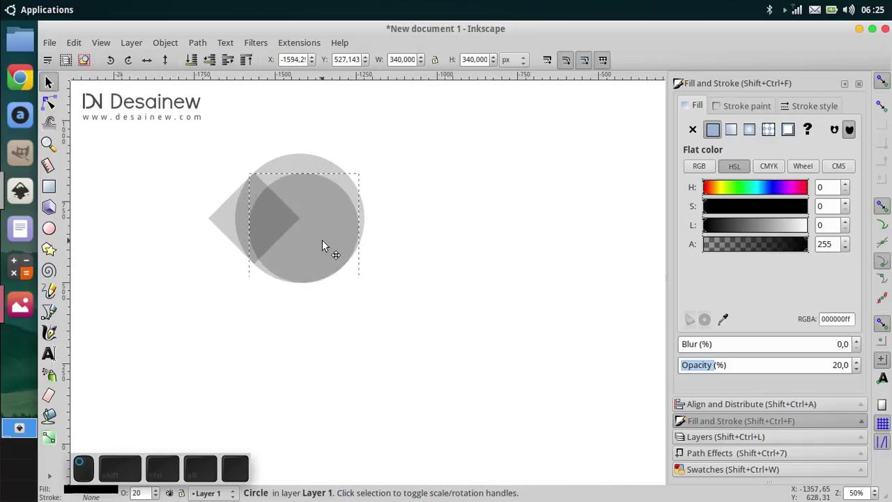
left_click_drag(331, 246, 325, 242)
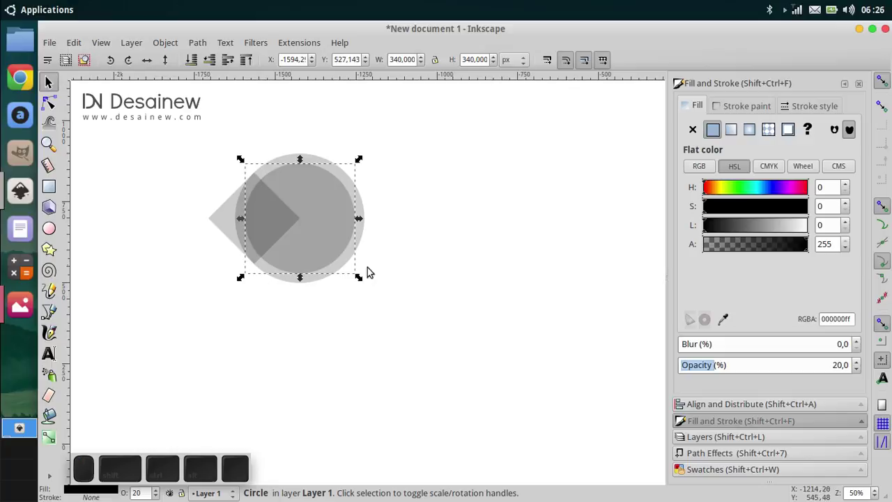
left_click(414, 293)
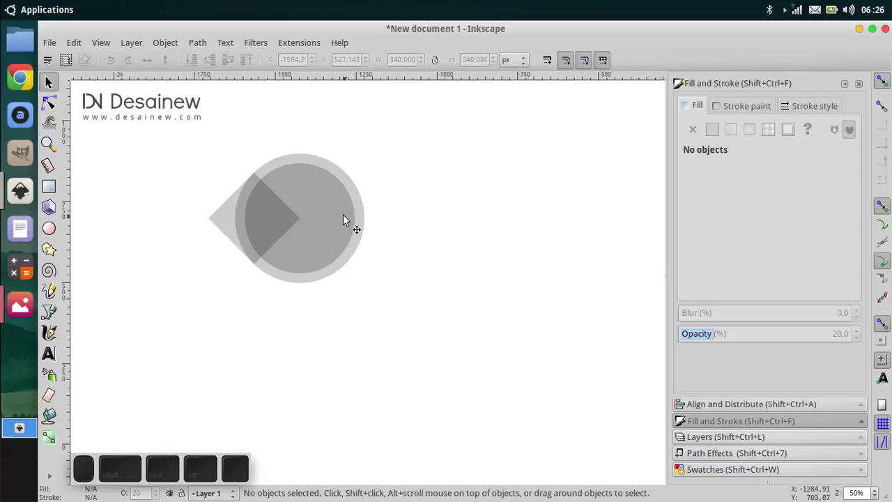
left_click(339, 211)
left_click(392, 272)
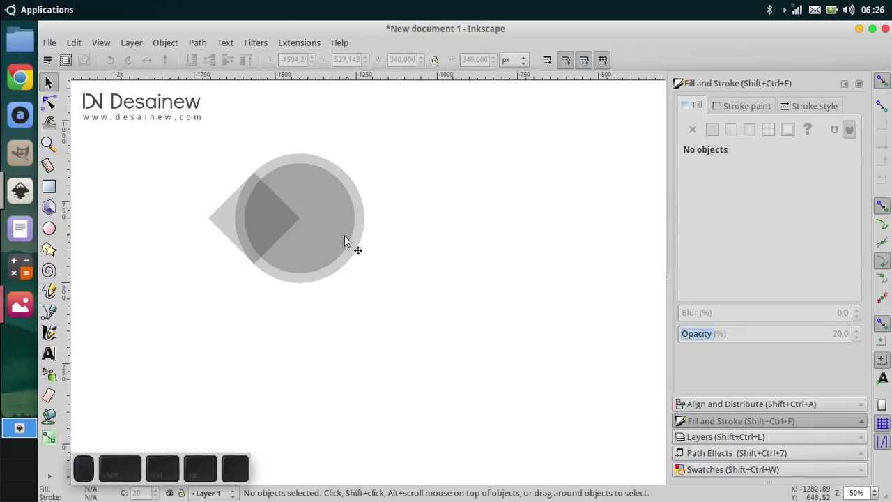
scroll("up", 3)
left_click(172, 333)
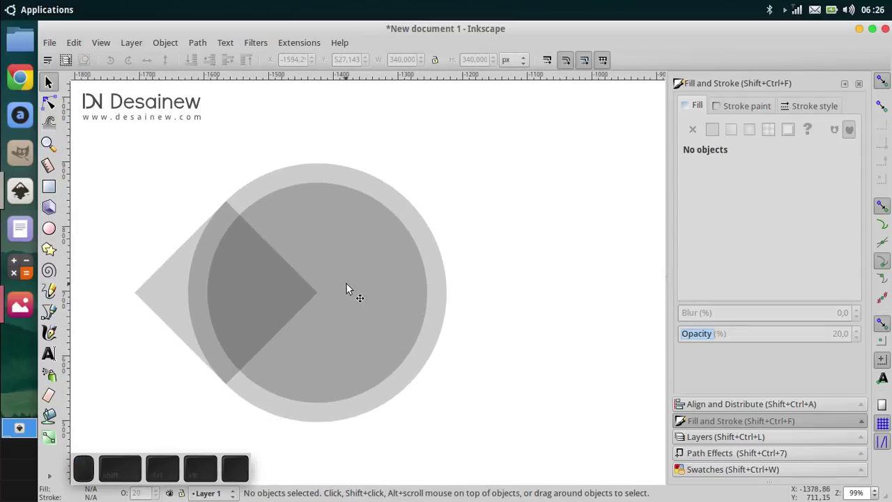
- Select both concentric circles and group them via the Object menu
left_click(362, 266)
left_click(341, 172)
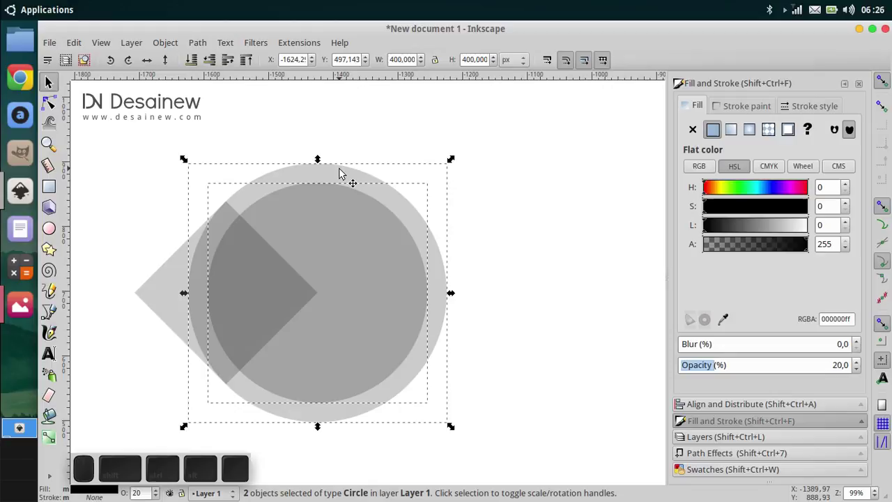
left_click(176, 46)
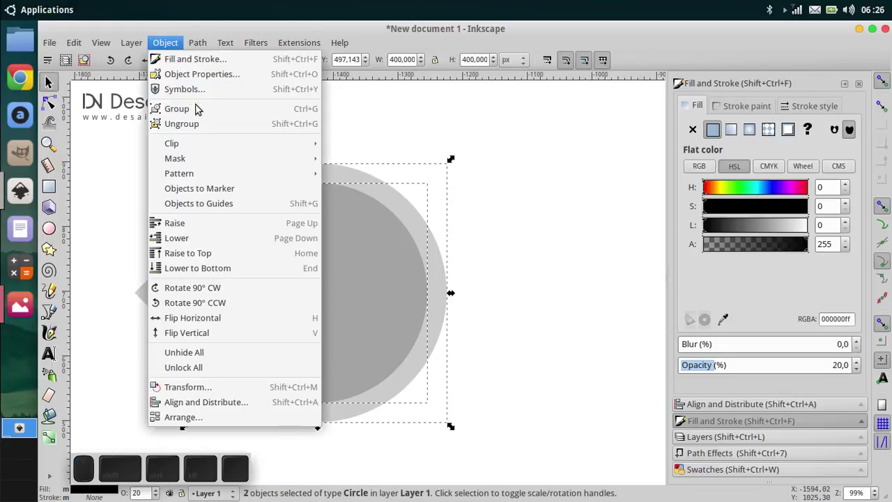
left_click(253, 130)
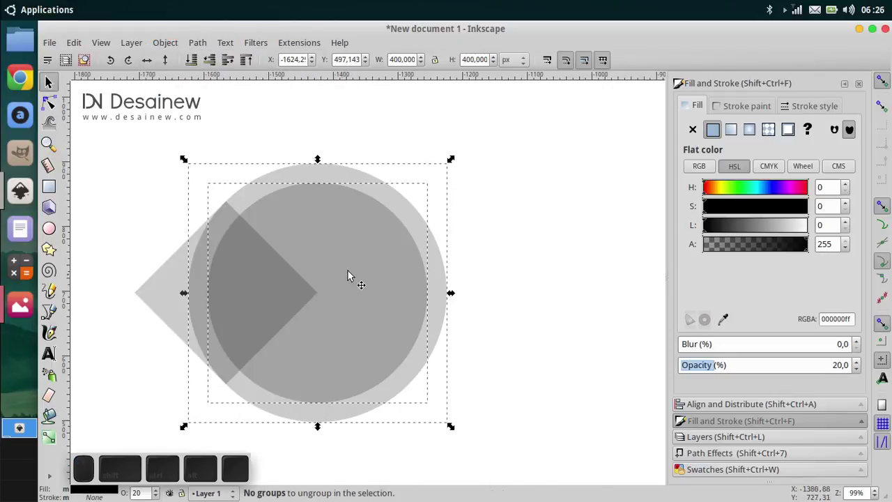
left_click(170, 45)
left_click(199, 112)
left_click_drag(309, 262, 300, 237)
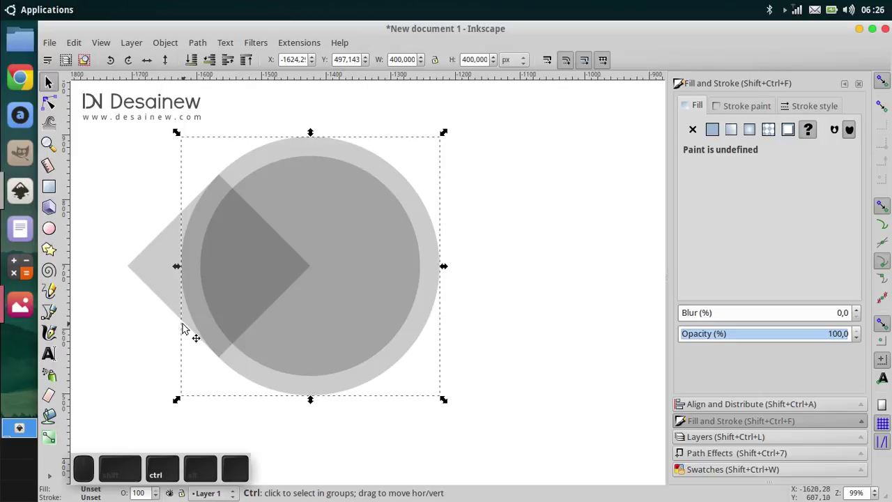
left_click(194, 330)
left_click(518, 361)
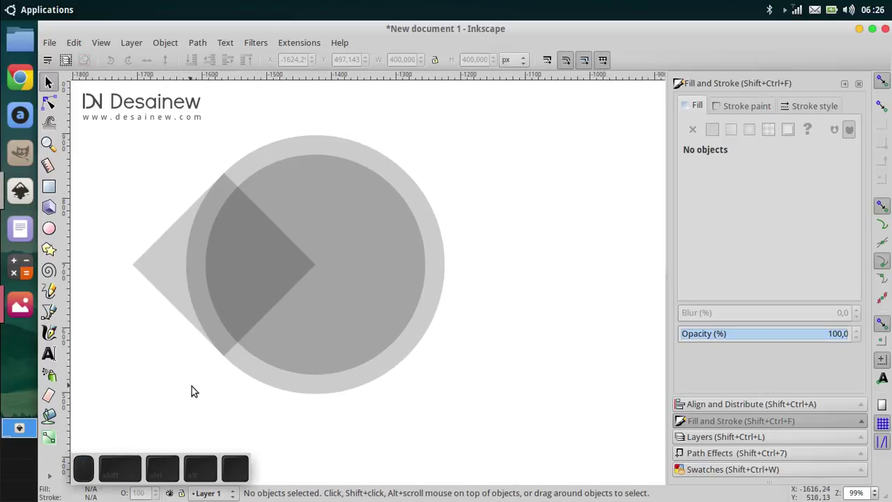
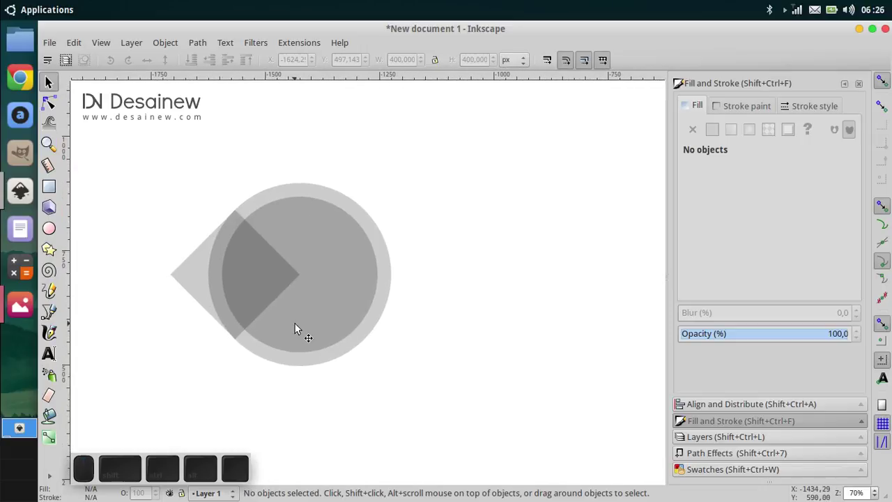
- Reselect the two circles, group them with Ctrl+G and select the resulting pair
left_click(337, 280)
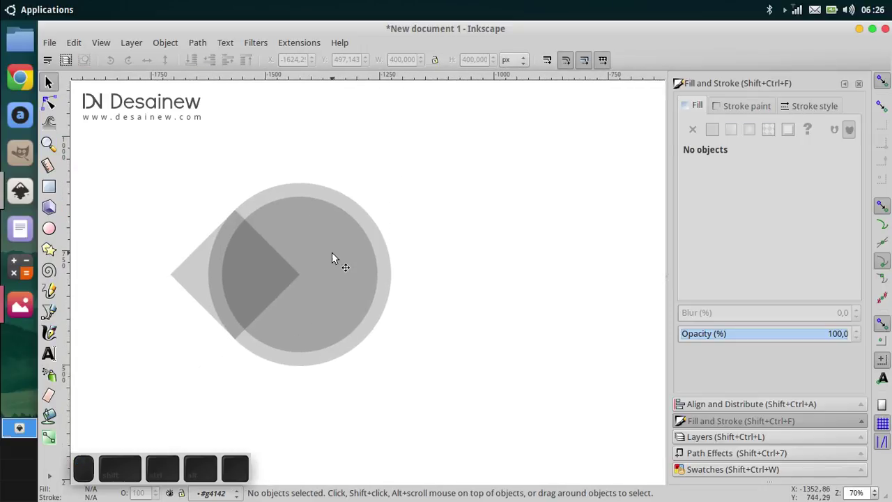
left_click(336, 257)
left_click(336, 258)
left_click(471, 292)
left_click(346, 278)
left_click(326, 192)
key("ctrl+g")
left_click(483, 247)
left_click(305, 212)
left_click(310, 212)
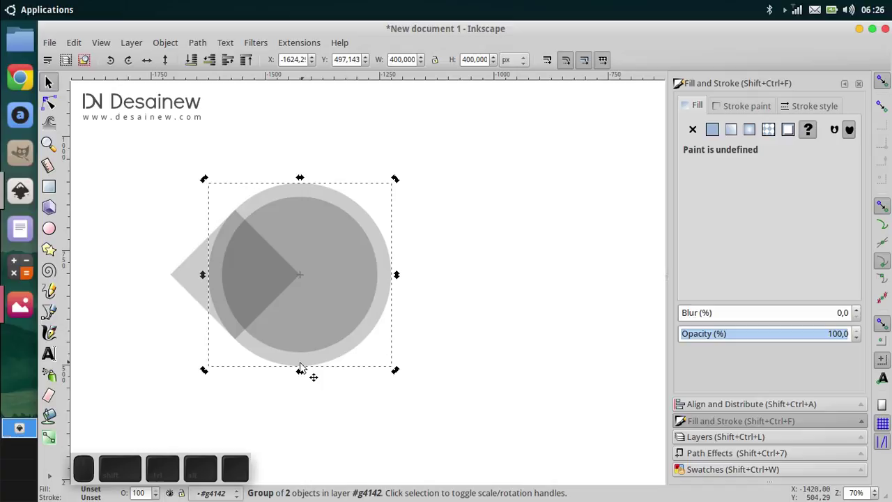
- Shift the group's rotation pivot left of its centre and duplicate the circle pair
left_click(306, 372)
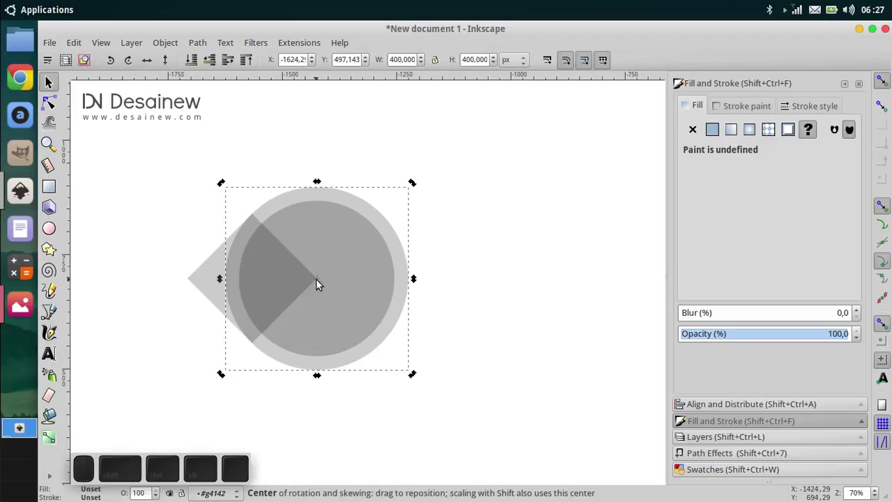
left_click_drag(321, 282, 255, 287)
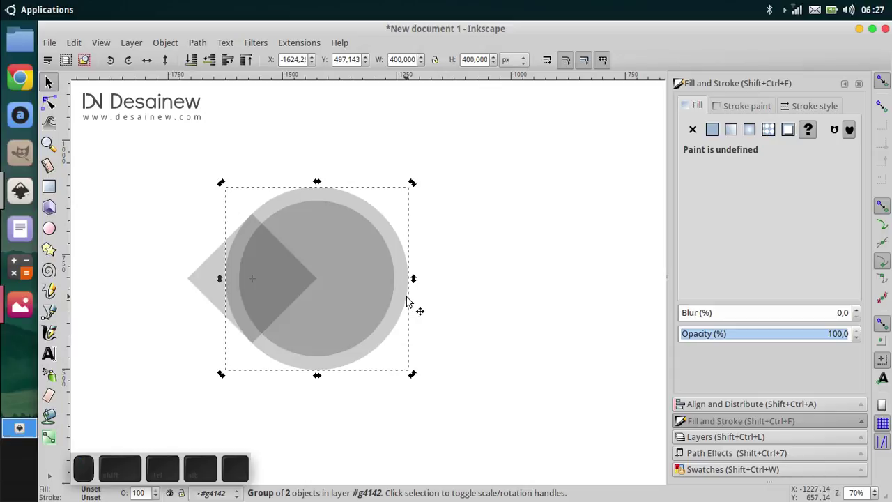
left_click(436, 313)
left_click(351, 283)
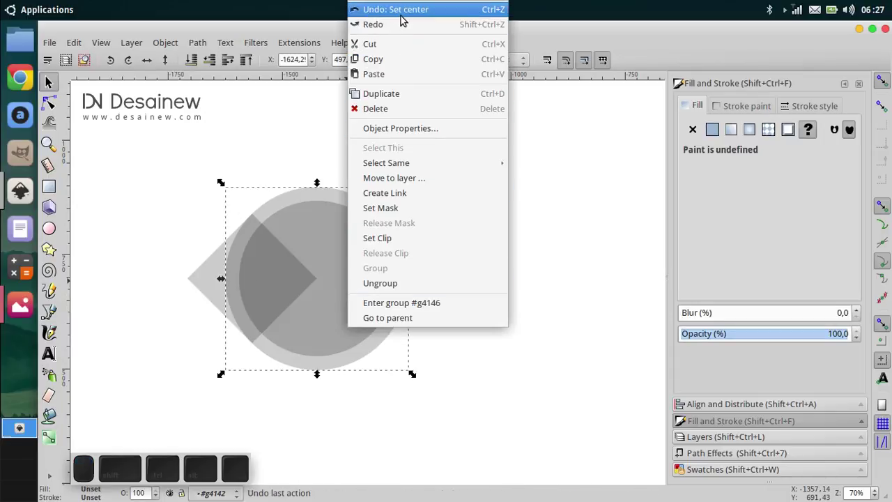
left_click(418, 99)
- Rotate the duplicate around the pivot onto the diamond's bottom corner
left_click(269, 333)
left_click(336, 243)
left_click_drag(420, 130, 341, 352)
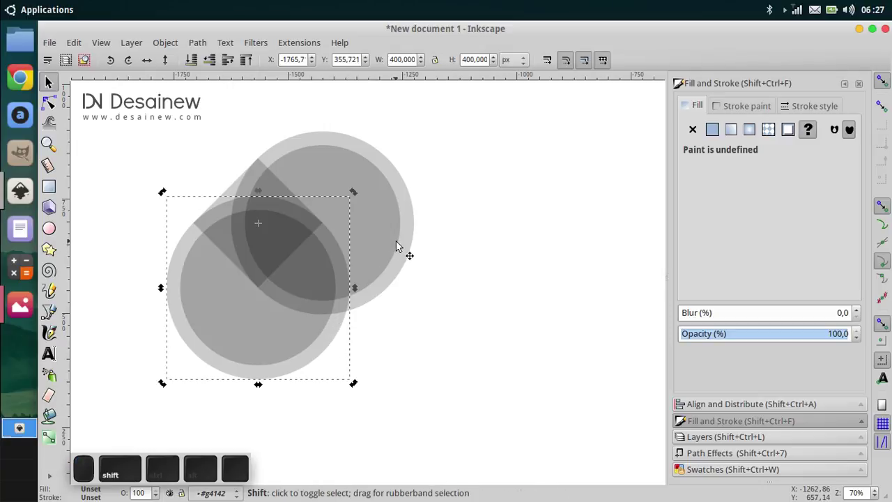
- Duplicate the lower circle pair and rotate the copy toward the diamond's upper left
left_click(401, 244)
right_click(394, 230)
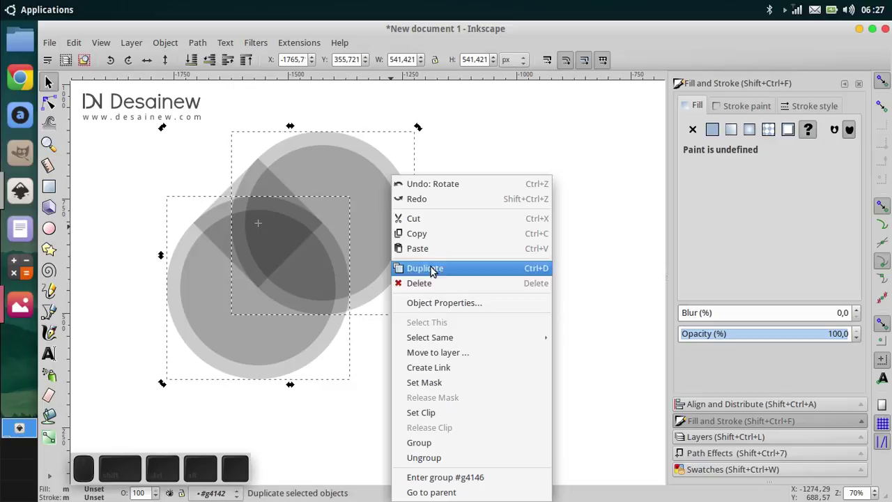
left_click(462, 271)
left_click(423, 385)
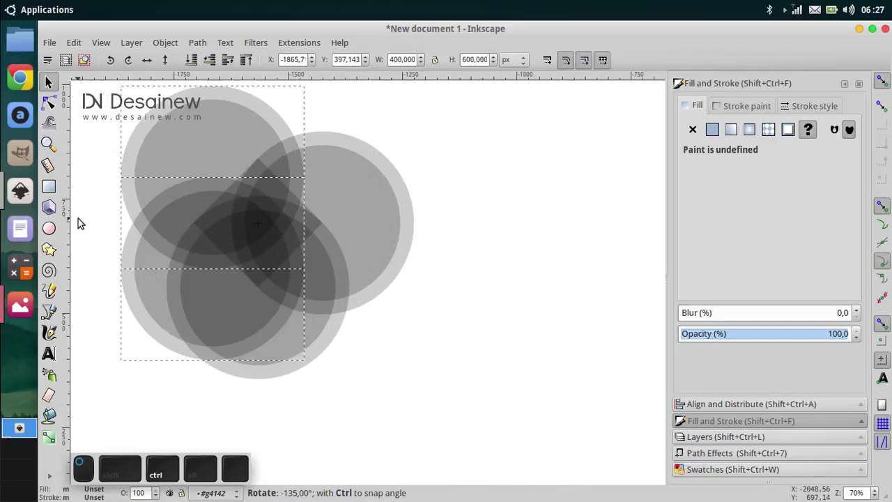
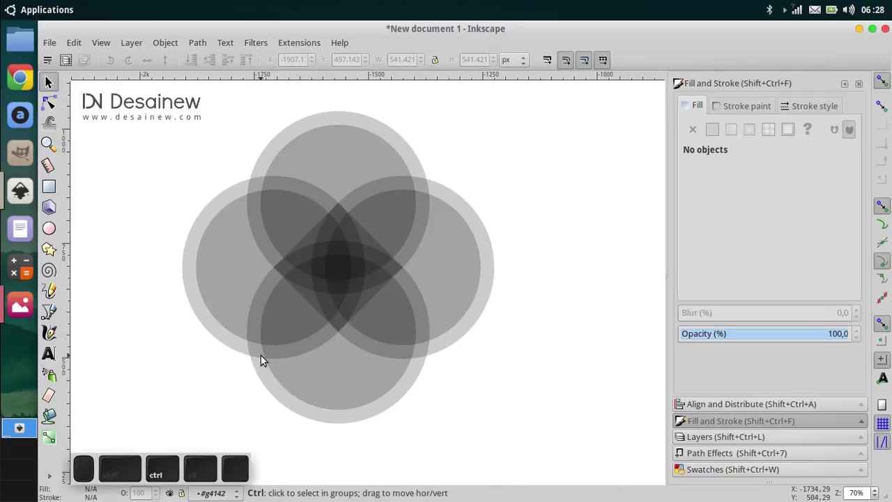
- Select the top and right circle pairs together and bring up their context menu
scroll("down", 3)
left_click(304, 369)
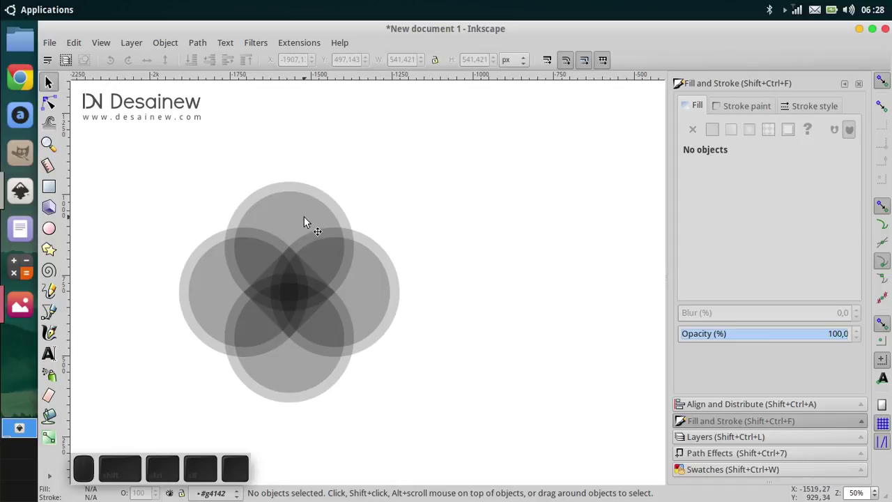
left_click(309, 220)
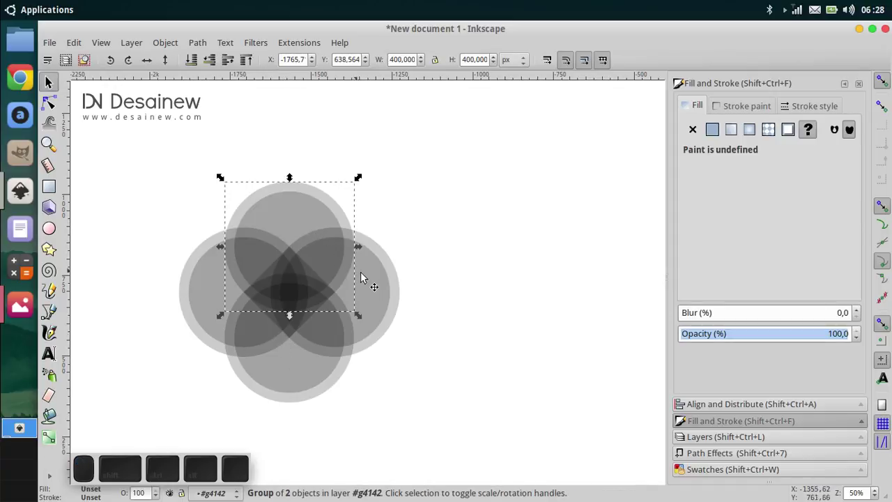
left_click(392, 286)
right_click(378, 273)
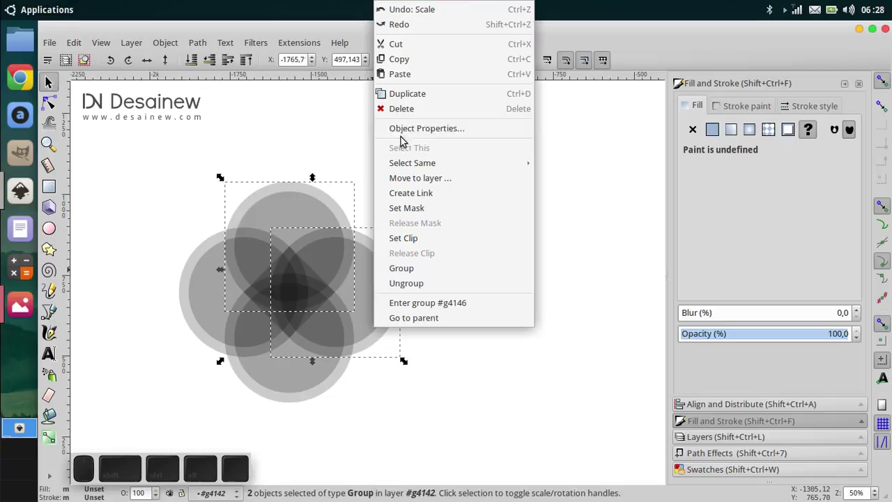
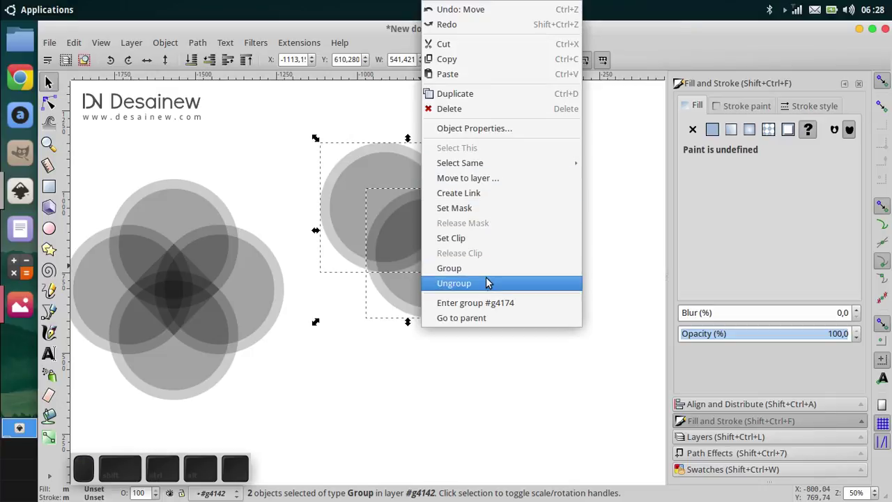
- Ungroup the copied circle pairs and try cutting one pair, undoing the cut
left_click(491, 288)
left_click(599, 229)
left_click(489, 240)
left_click(452, 241)
left_click(459, 252)
right_click(464, 253)
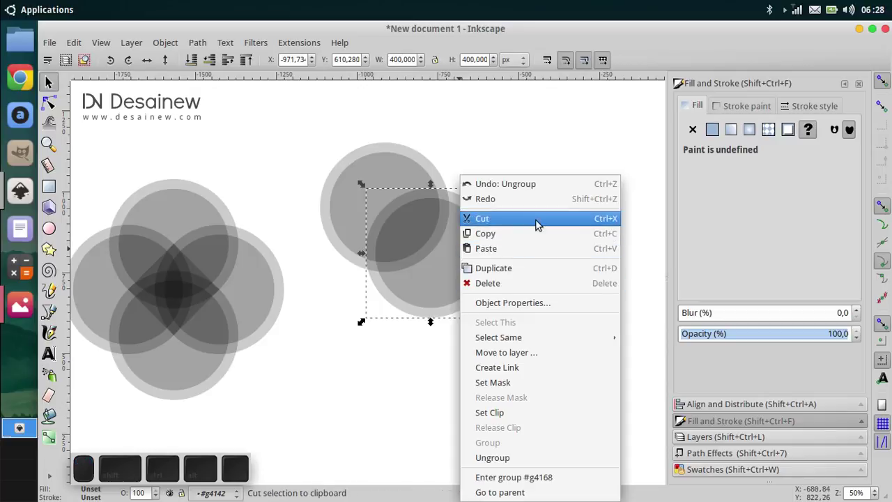
left_click(384, 357)
left_click(435, 257)
key("ctrl+z")
- Ungroup the remaining circle pair so the copies sit as separate objects right of the flower
left_click(491, 259)
left_click(471, 256)
key("ctrl+z")
right_click(462, 254)
left_click(492, 283)
left_click(569, 239)
middle_click(418, 214)
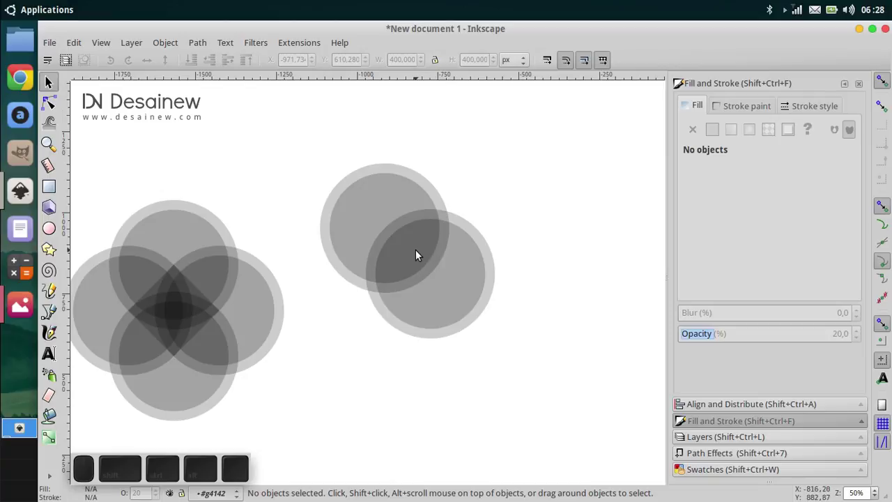
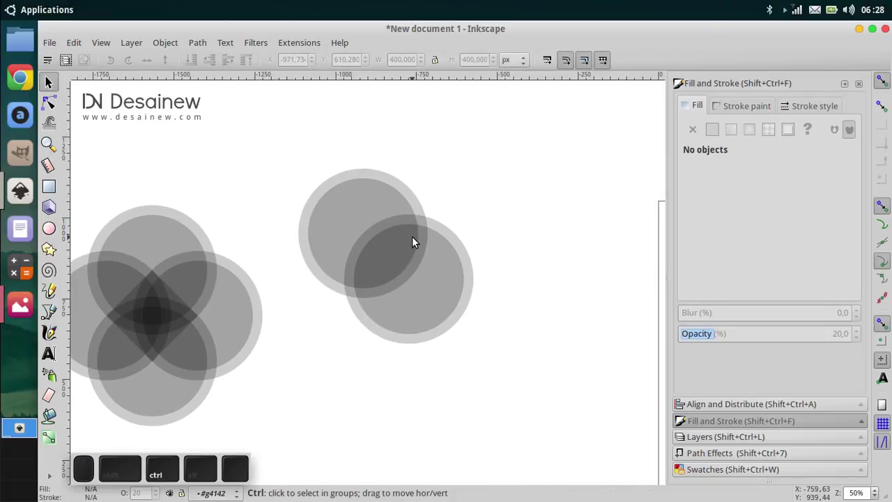
scroll("up", 3)
- Enlarge the lower overlapping circle to 400 px and raise it to the top
left_click(477, 325)
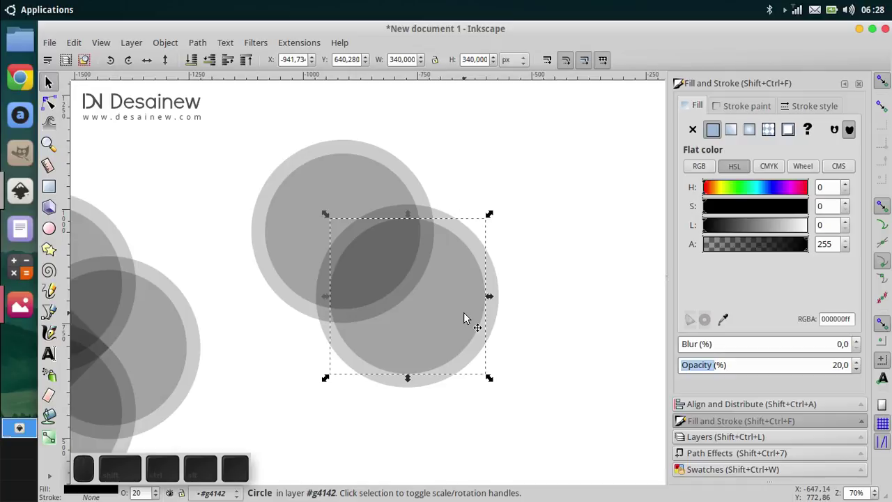
key("Delete")
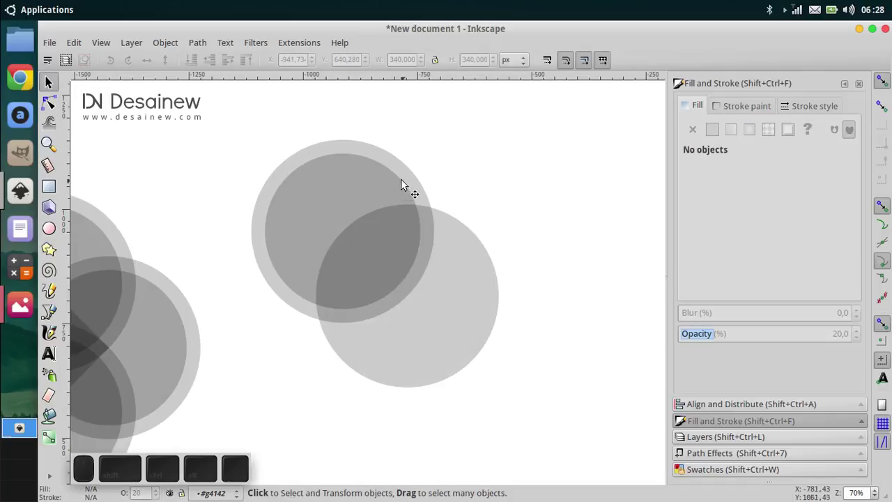
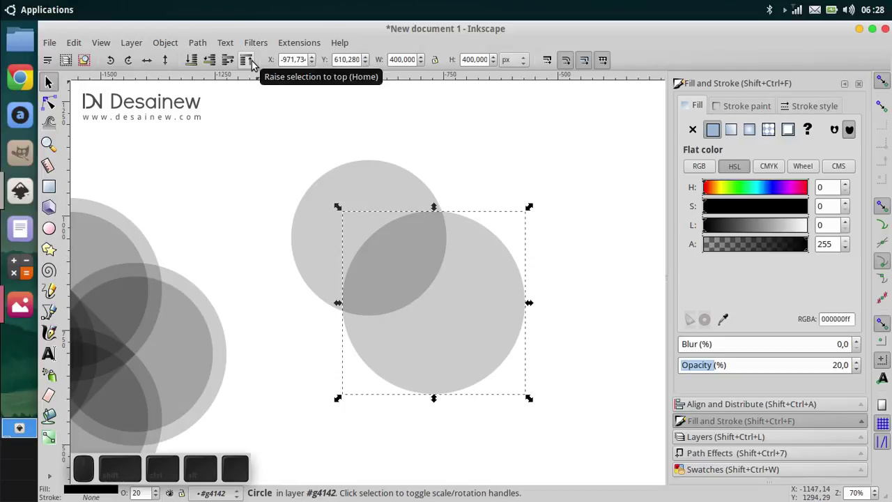
left_click(256, 63)
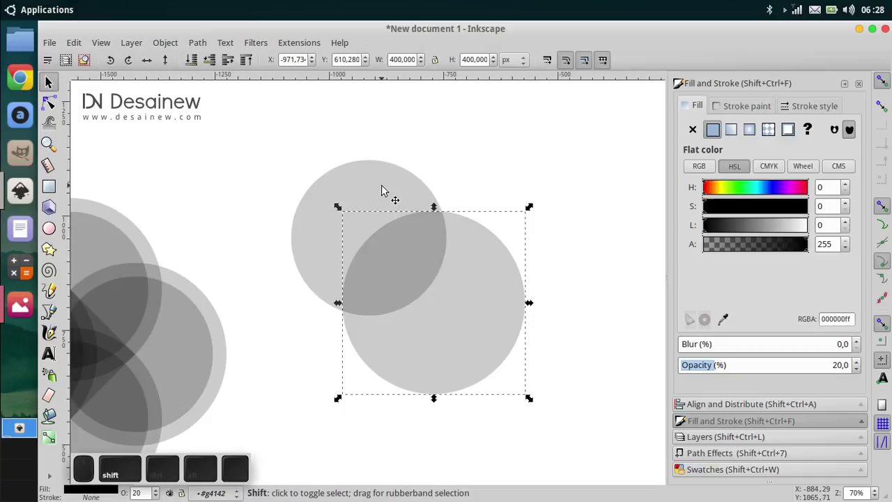
scroll("down", 3)
- Rubberband both loose circles and apply Path > Difference to leave a grey crescent
left_click_drag(313, 140, 526, 351)
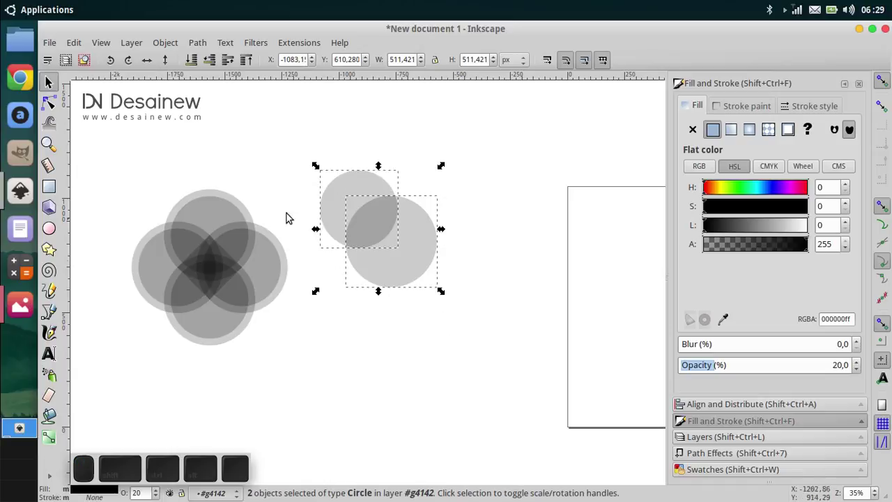
left_click(198, 48)
left_click(239, 136)
left_click(260, 180)
left_click(401, 260)
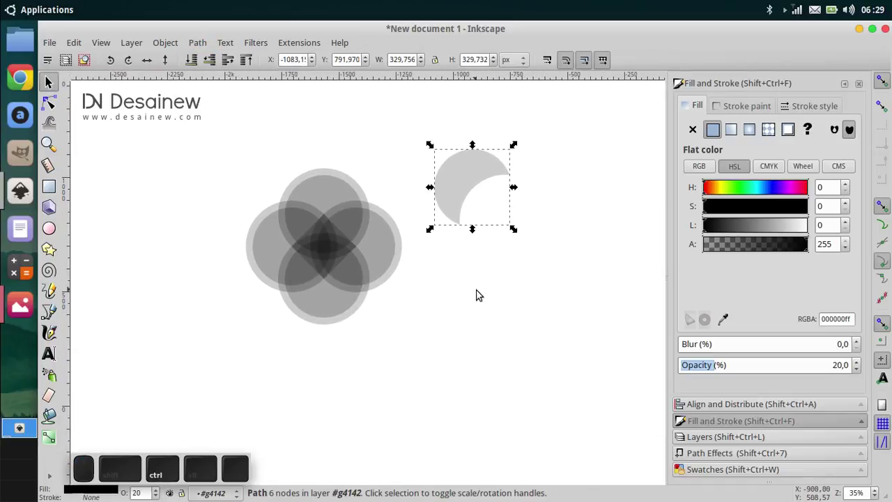
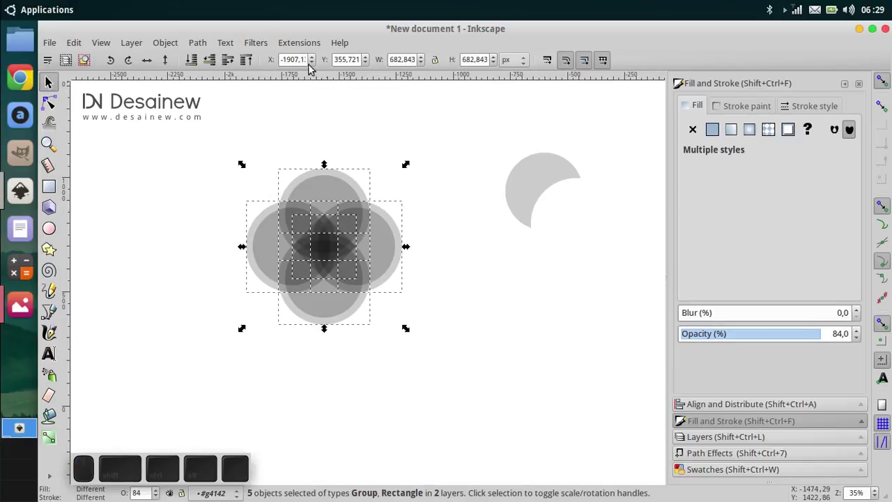
- Ungroup the four-circle cluster and set Fill to No paint with a flat black stroke
left_click(182, 45)
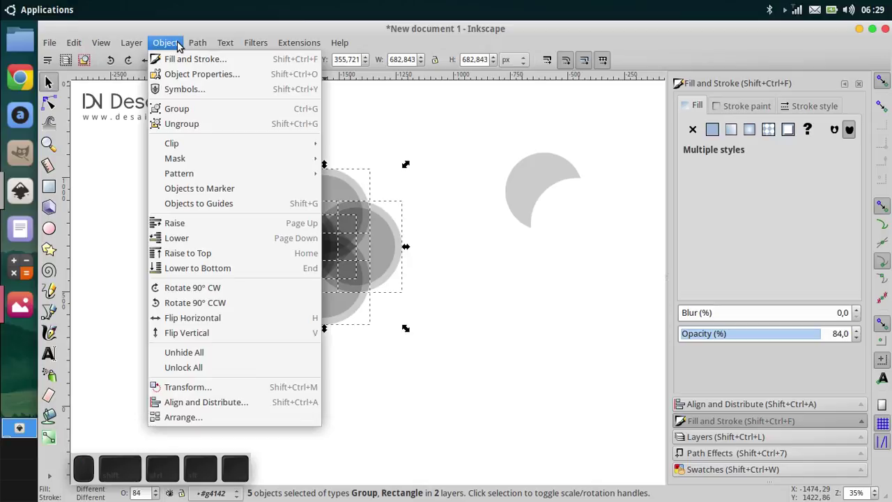
left_click(202, 128)
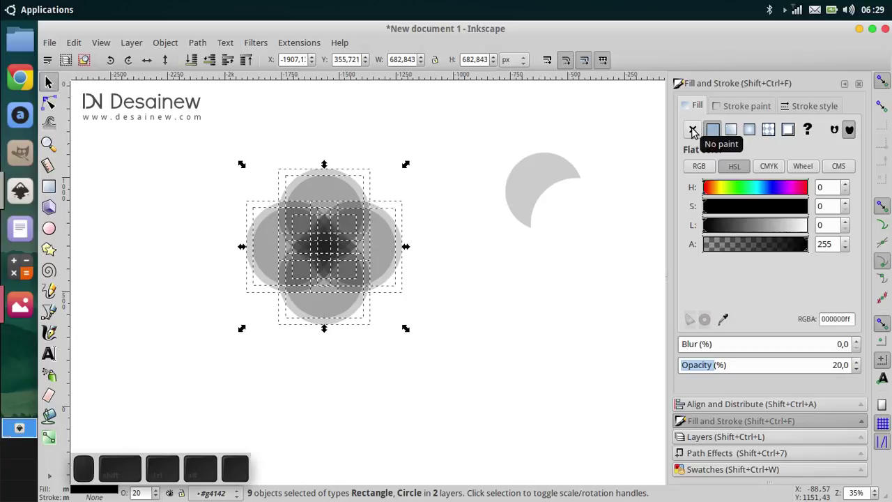
left_click(696, 131)
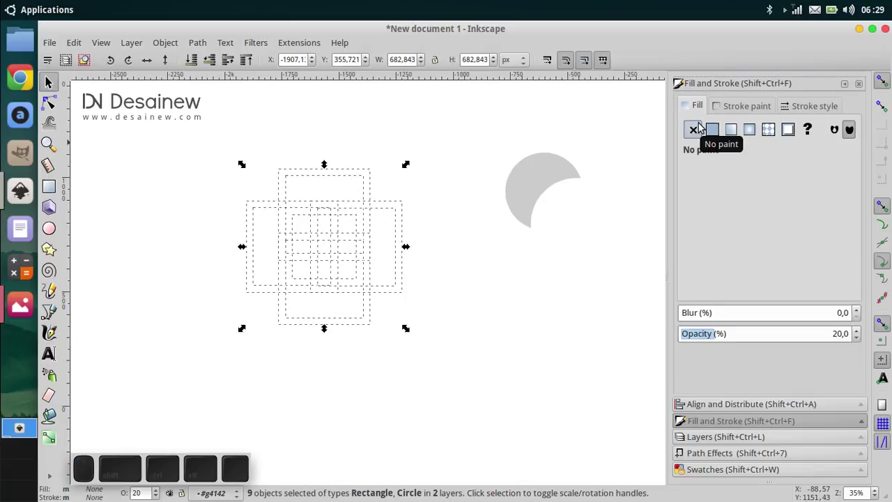
left_click(732, 106)
left_click(721, 129)
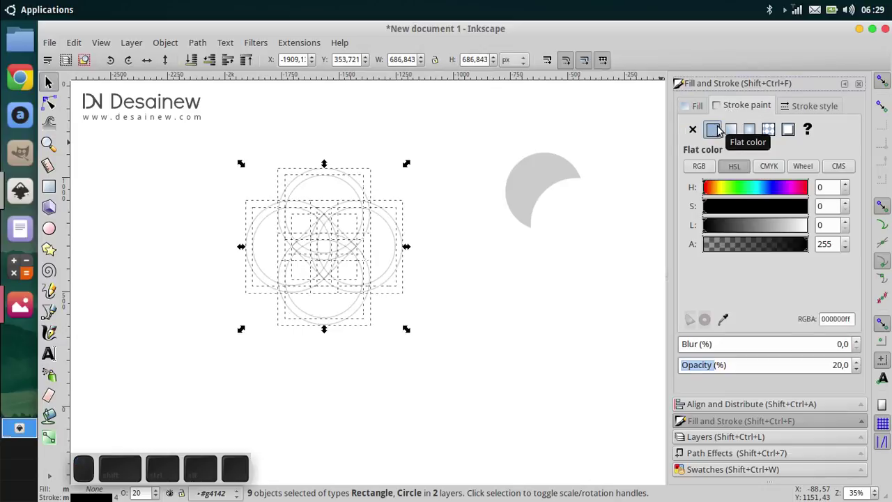
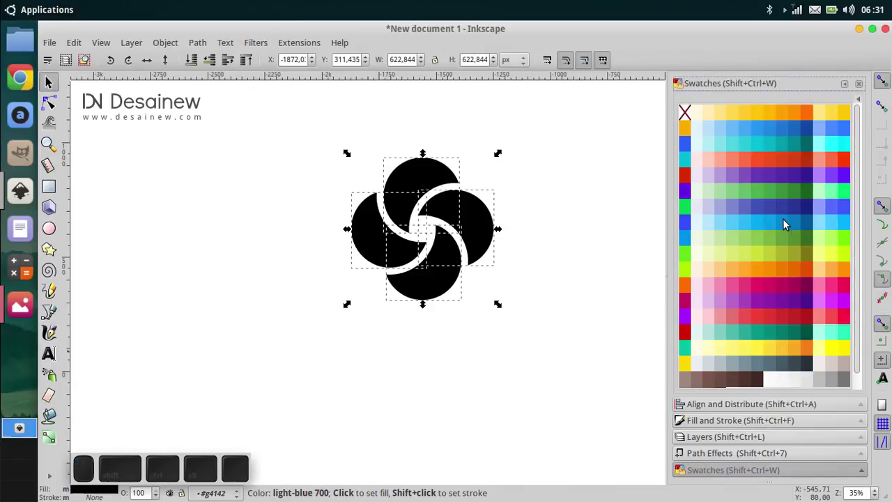
- Fill the finished swirl with a blue swatch and deselect it
left_click(799, 228)
left_click(482, 315)
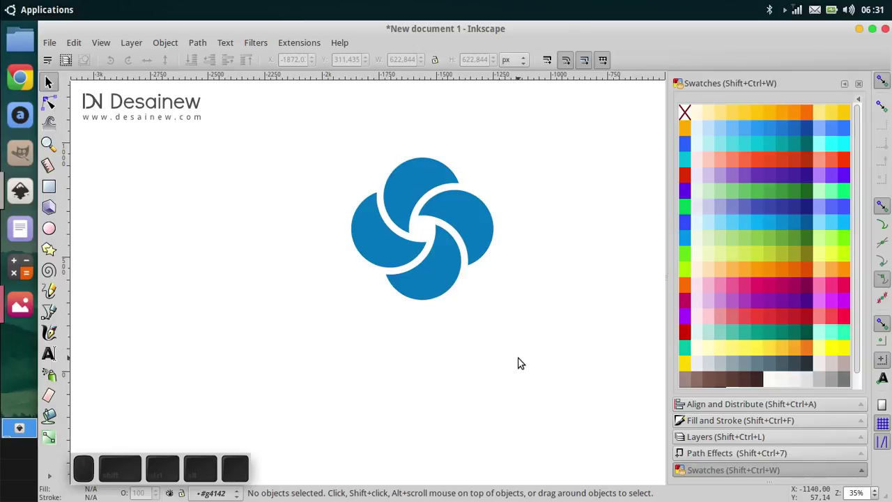
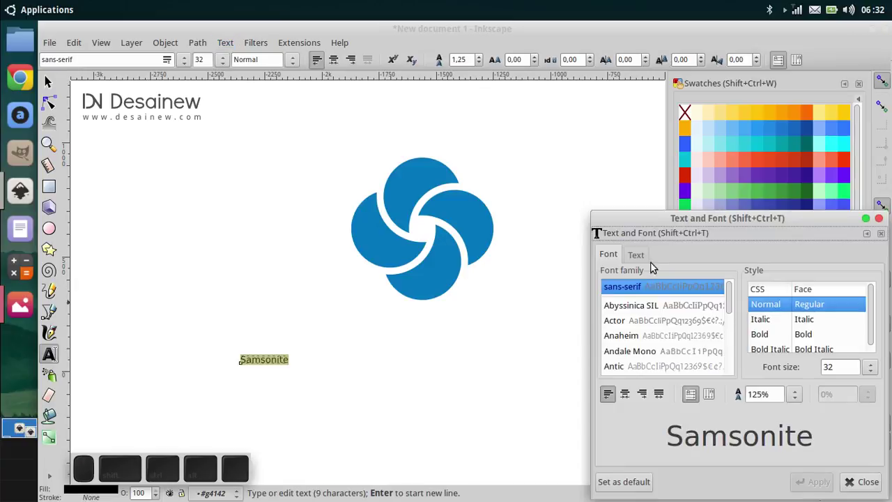
- In Text and Font choose the Rajdhani family in Bold style for the Samsonite text
scroll("up", 3)
scroll("down", 3)
left_click_drag(639, 274, 629, 314)
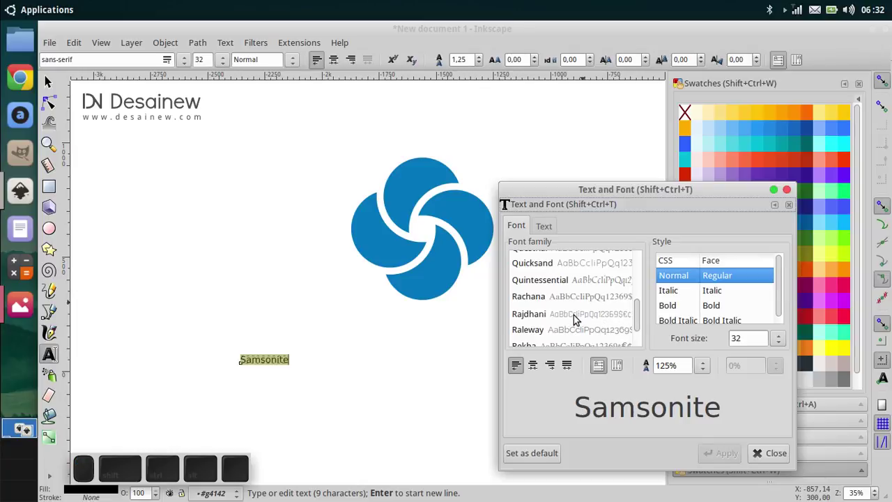
left_click(579, 318)
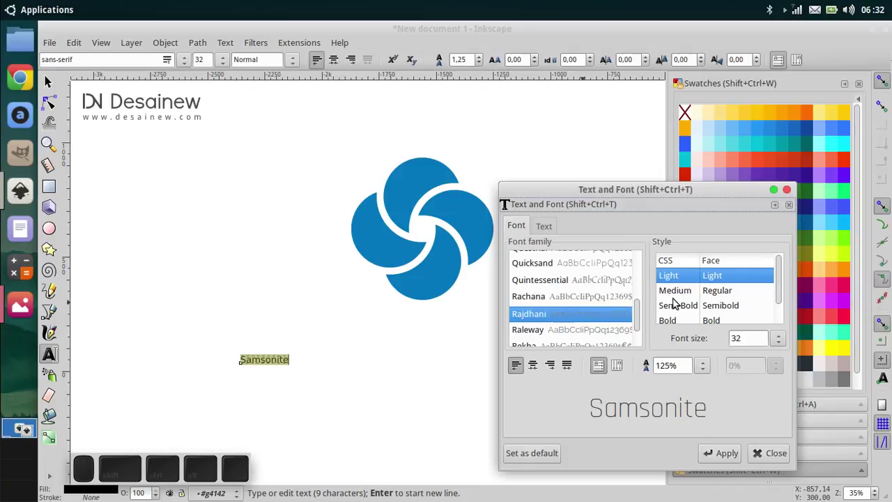
scroll("down", 3)
left_click(685, 321)
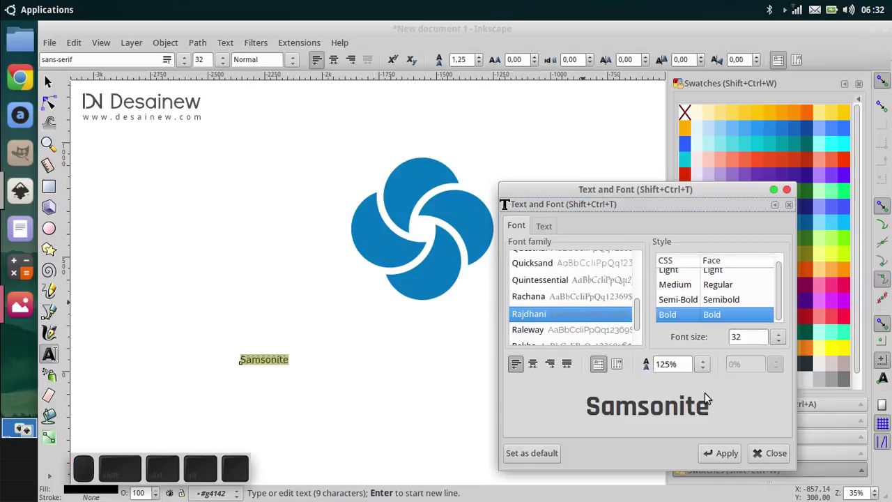
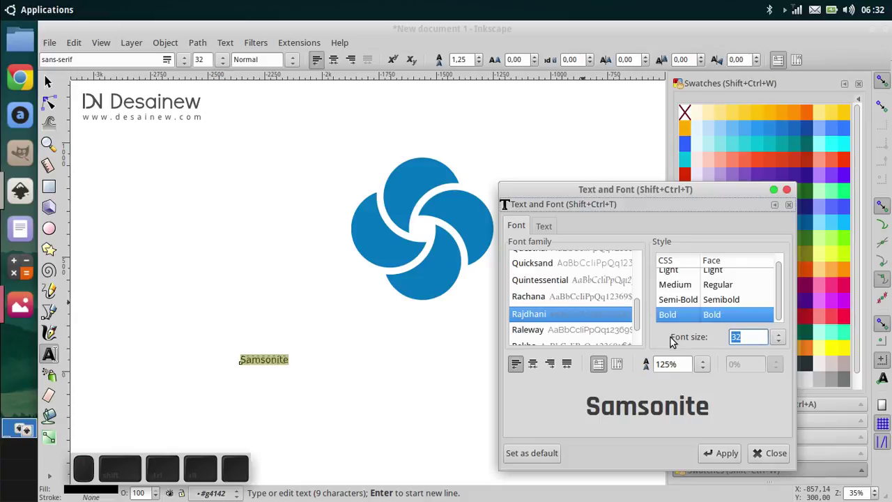
- Set the font size to 230 and apply it to the text
key("2")
key("3")
key("0")
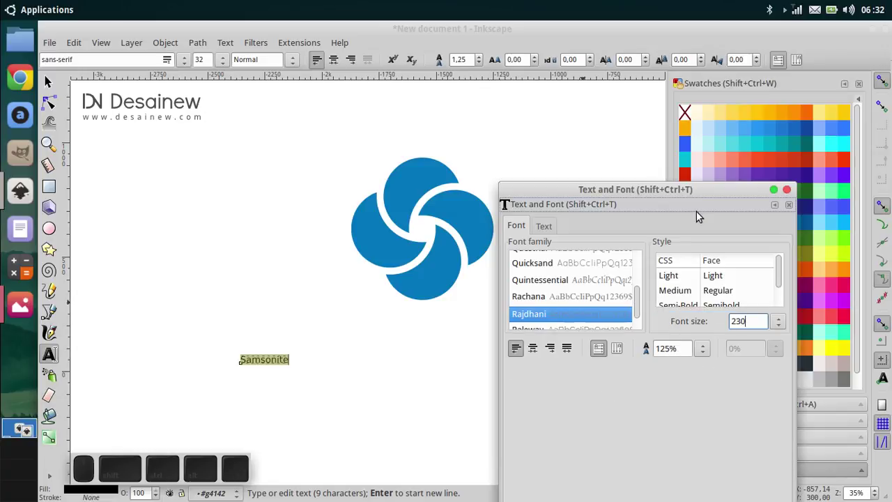
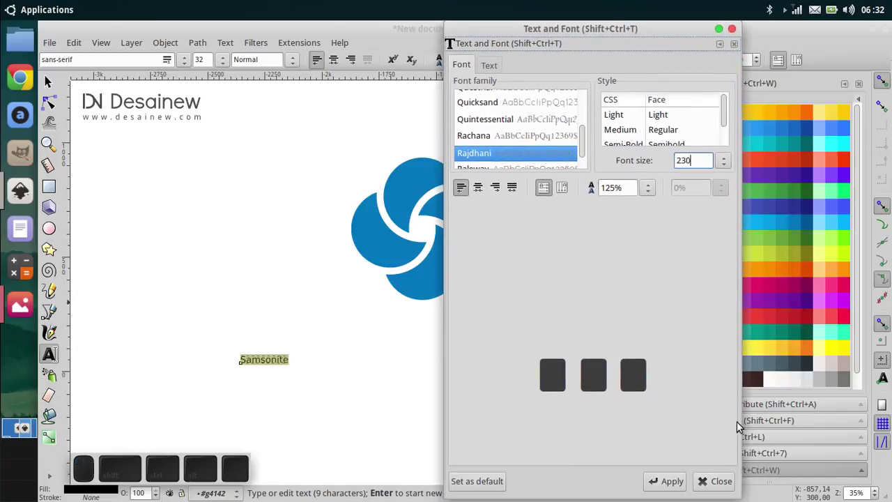
left_click(669, 477)
left_click(704, 482)
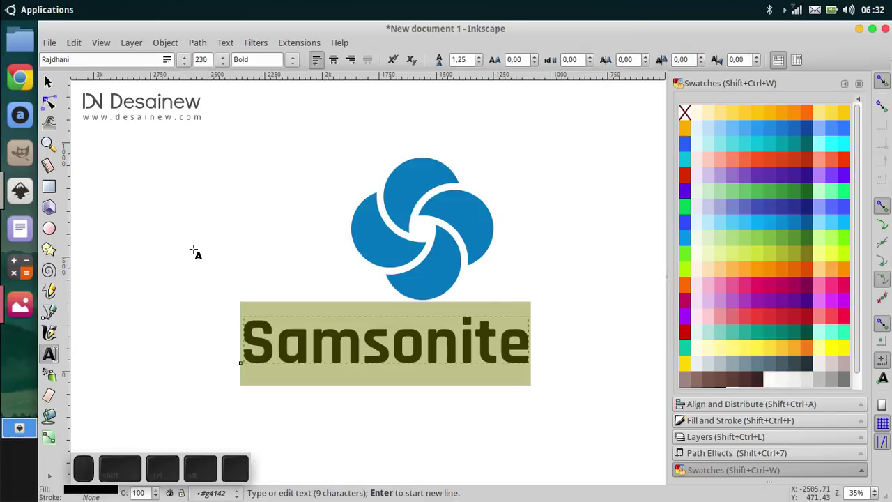
- Select the Samsonite text and switch to the dropper to pick the swirl's blue
left_click(59, 83)
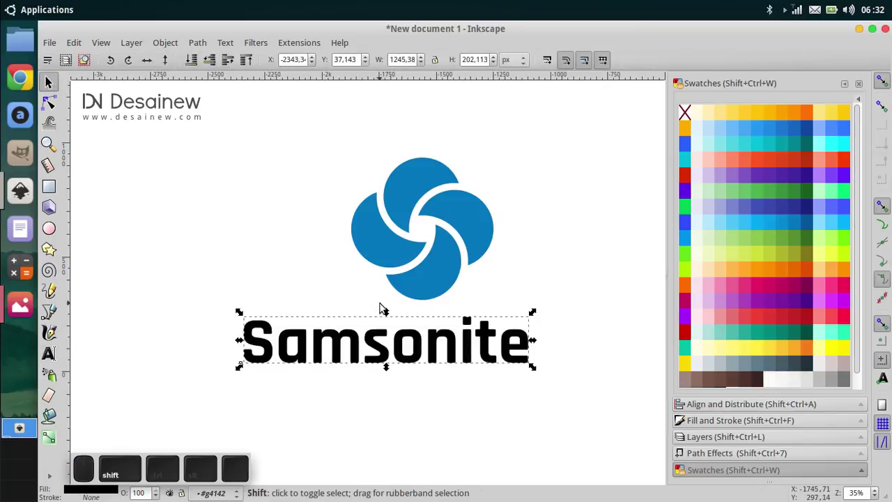
key("shift+d")
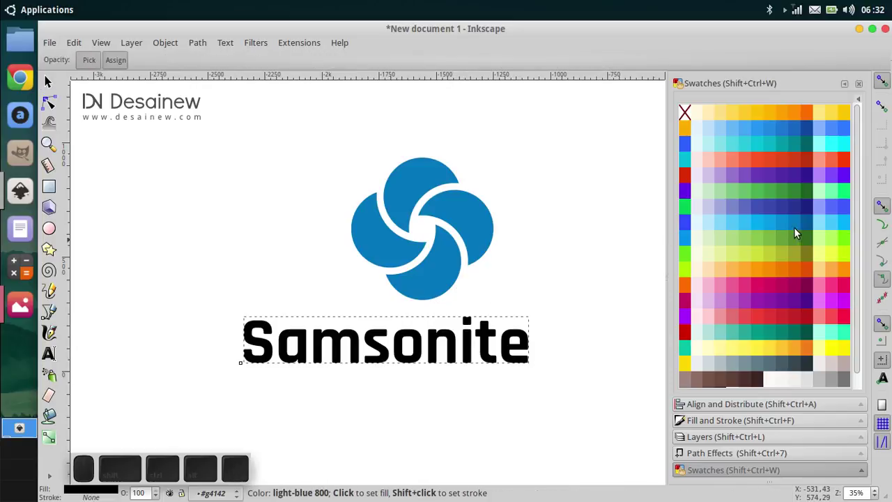
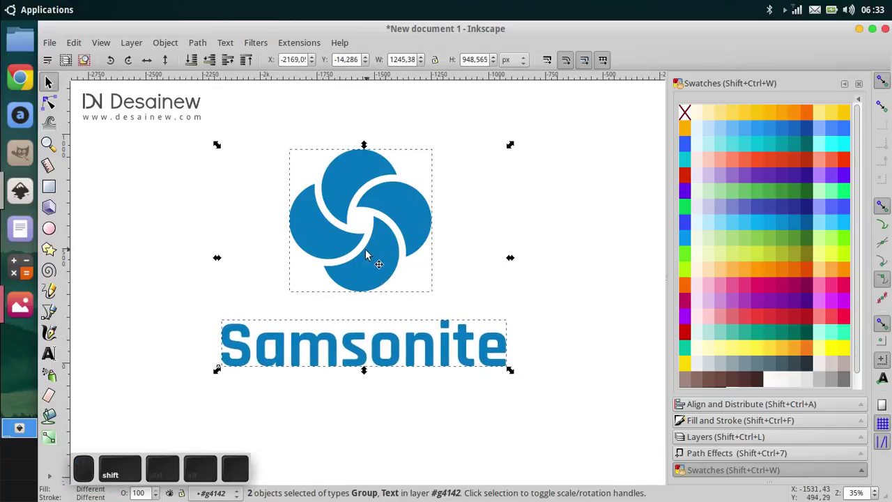
- Centre the text and swirl on one vertical axis in Align and Distribute
left_click(695, 408)
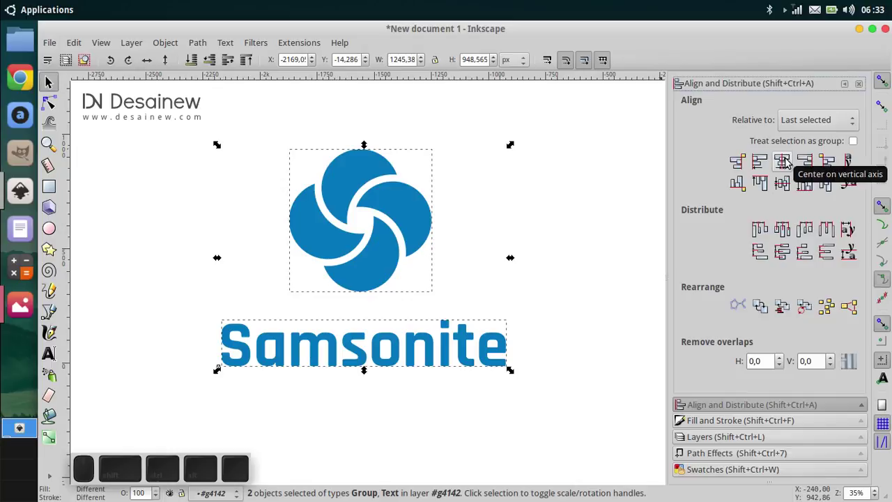
left_click(791, 161)
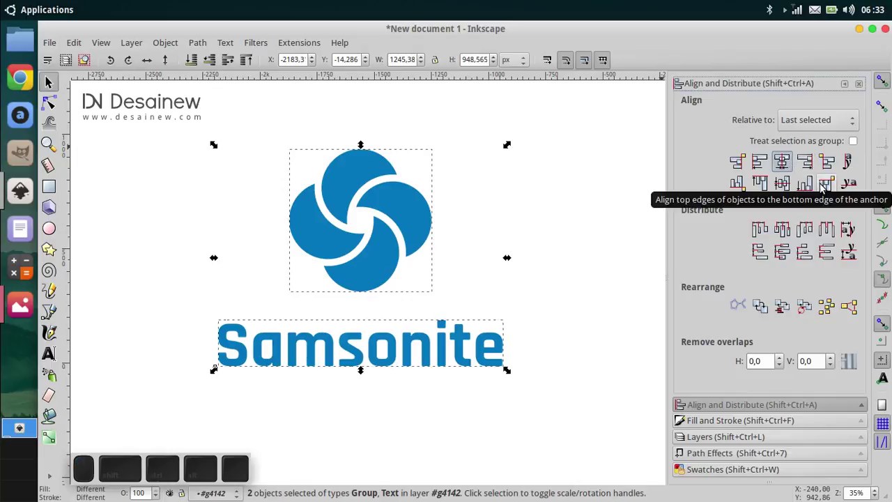
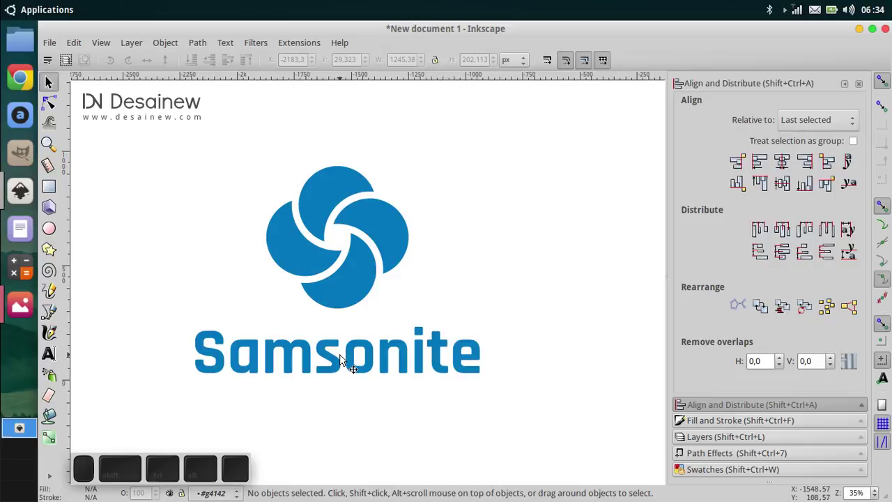
- Minimize the Inkscape window to leave the desktop showing
left_click(863, 36)
left_click(480, 285)
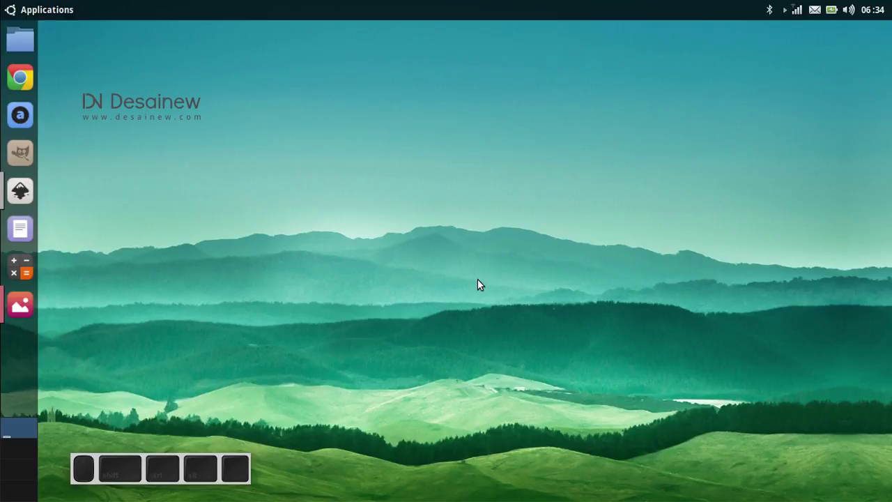